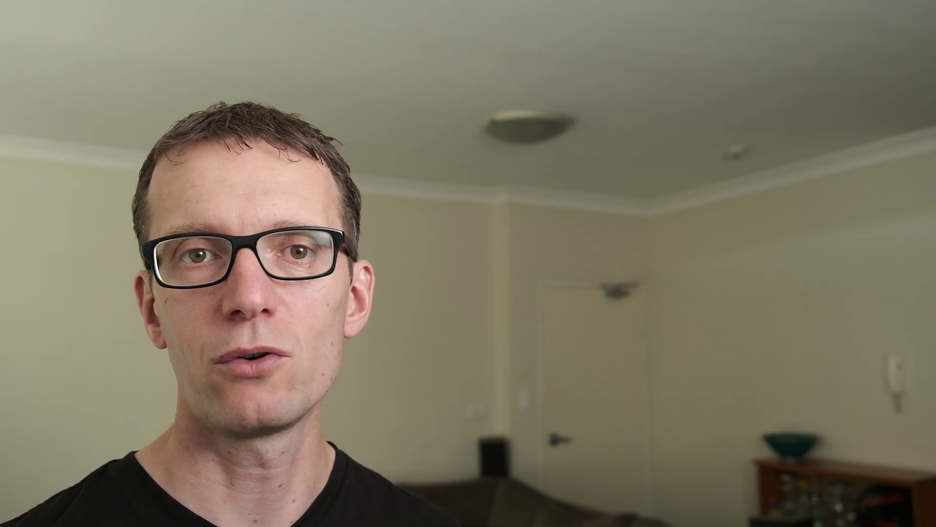
Render the current frame with F12, producing the glossy spheres scene in Render Result.
click(350, 208)
click(414, 11)
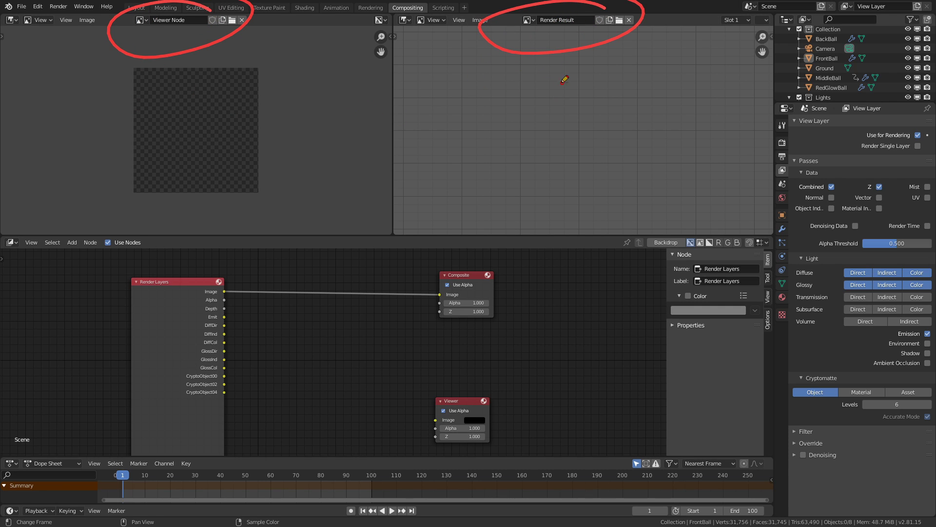
click(542, 141)
key(F12)
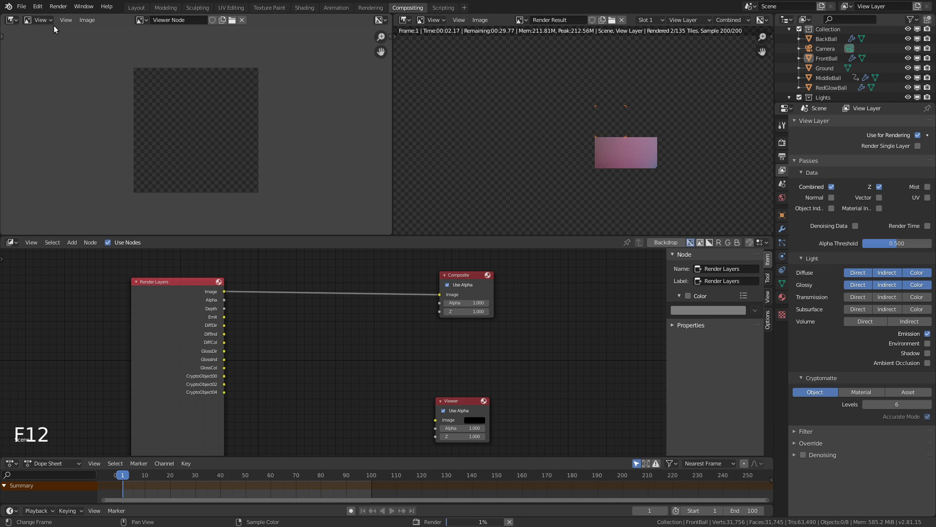
click(41, 10)
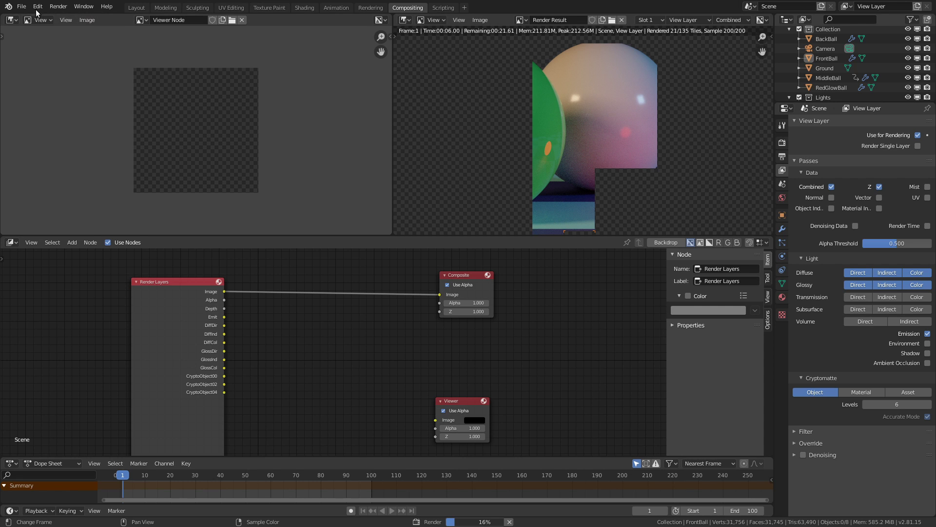
click(41, 9)
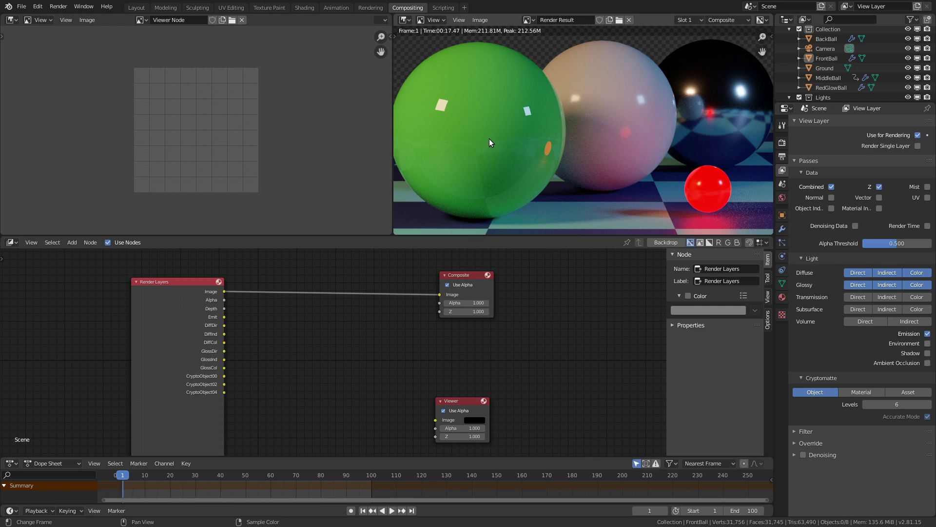
Maximize the node editor to show Render Layers passes beside Composite and Viewer.
click(247, 275)
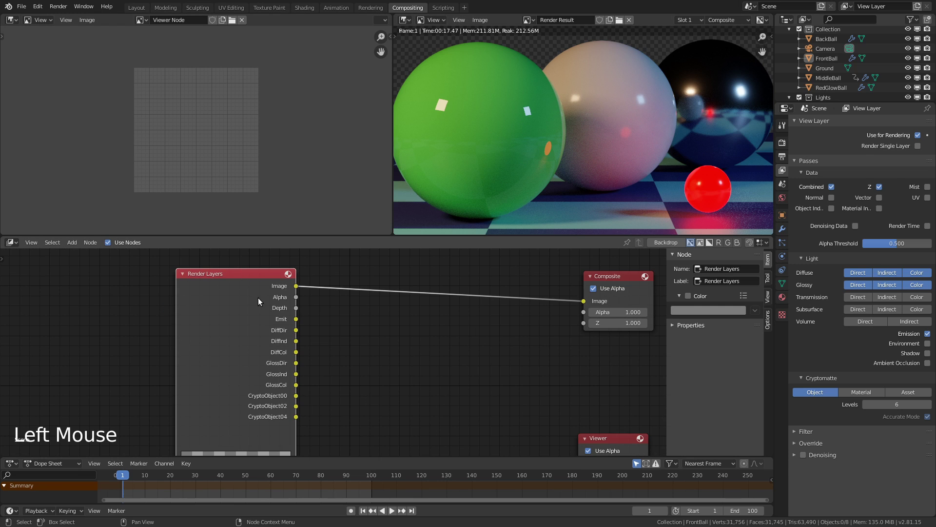
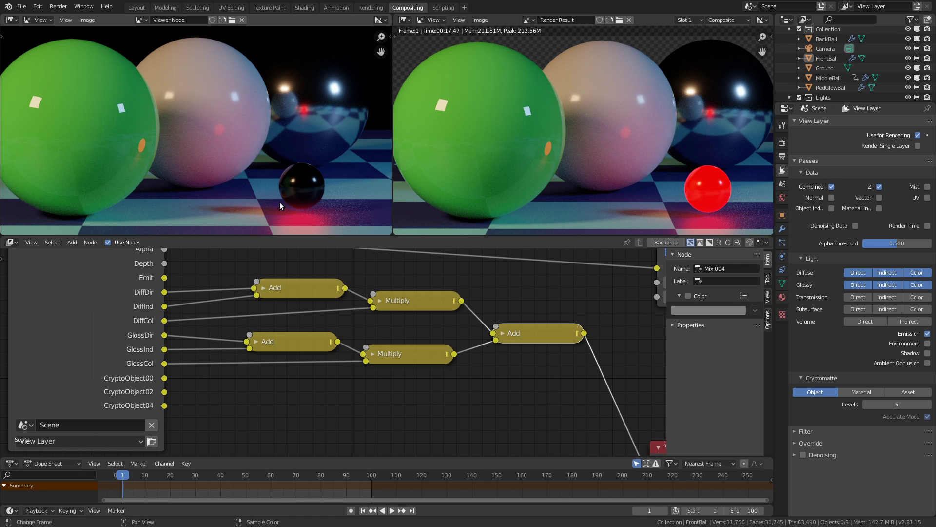
Duplicate the diffuse-plus-gloss Add node and place the copy after it for the Emit pass.
click(167, 283)
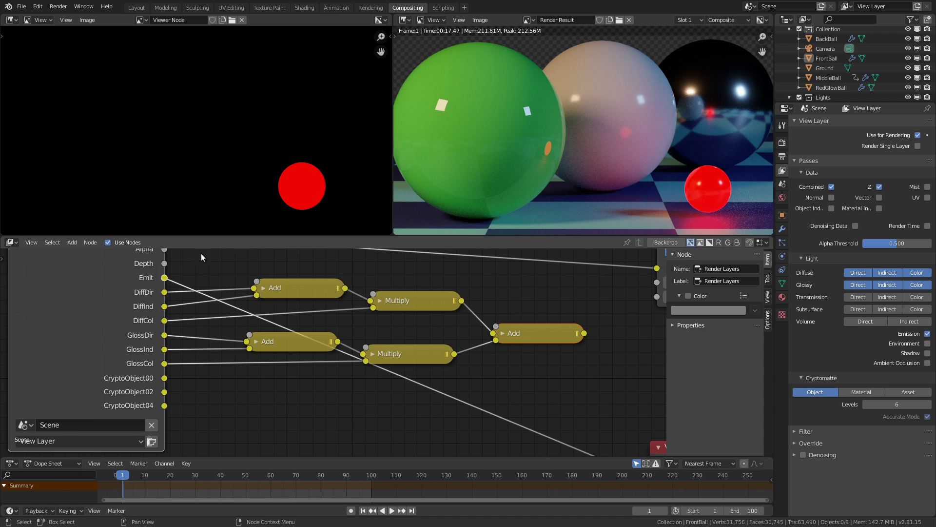
middle_click(326, 294)
click(512, 379)
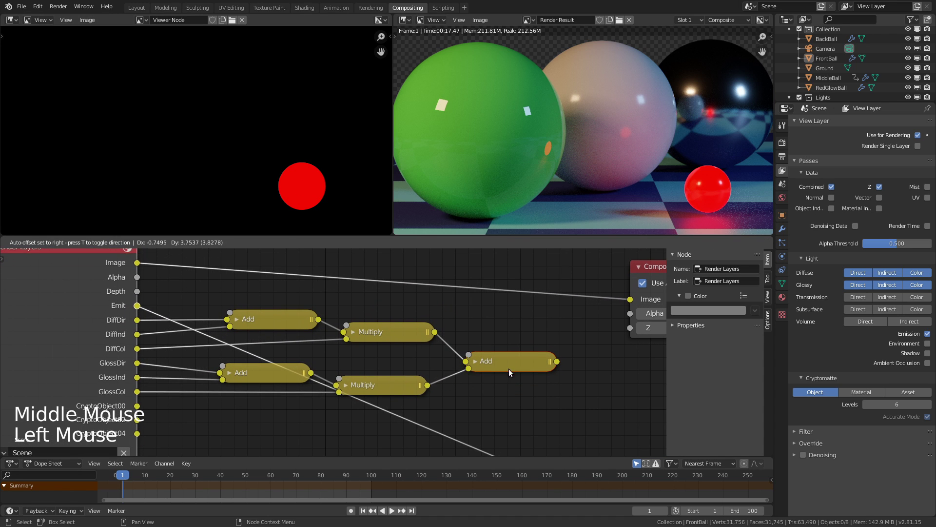
click(513, 403)
click(514, 367)
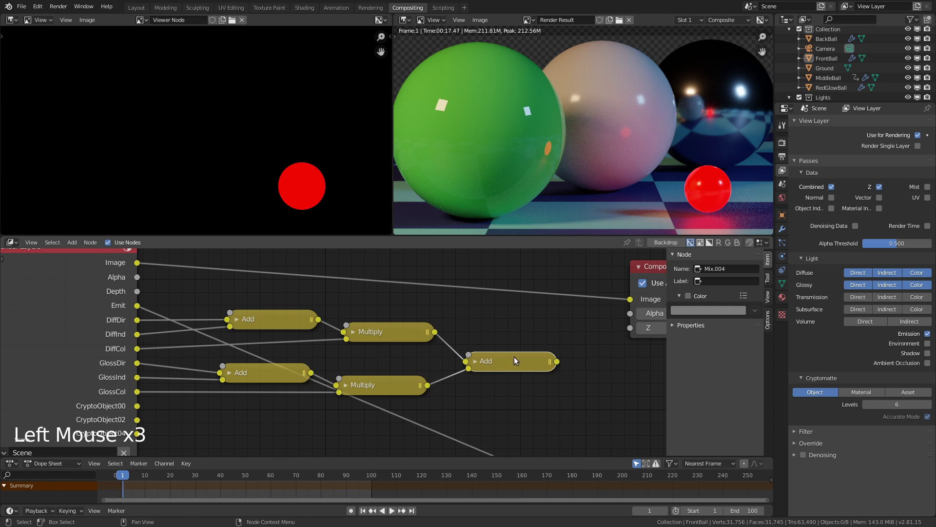
key(shift+d)
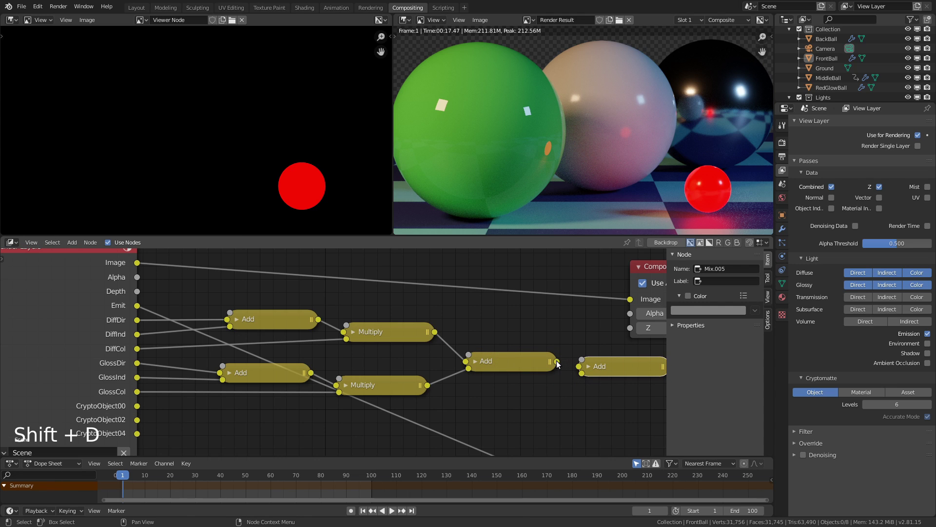
click(565, 365)
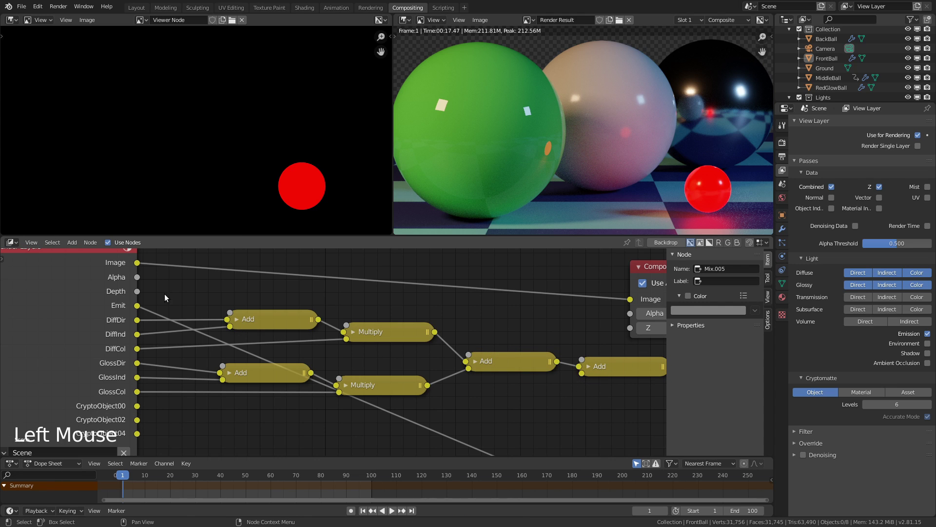
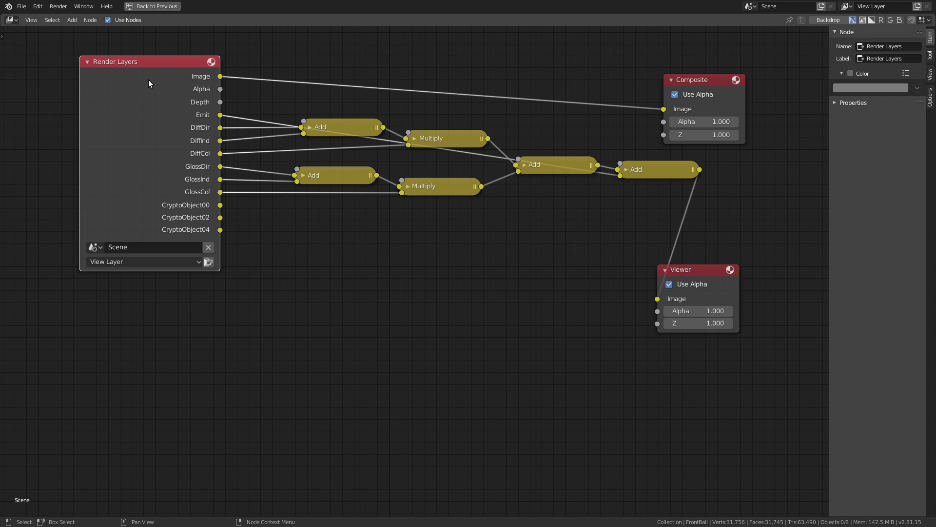
Duplicate the Render Layers node below and cut the links from the gloss passes.
key(shift+d)
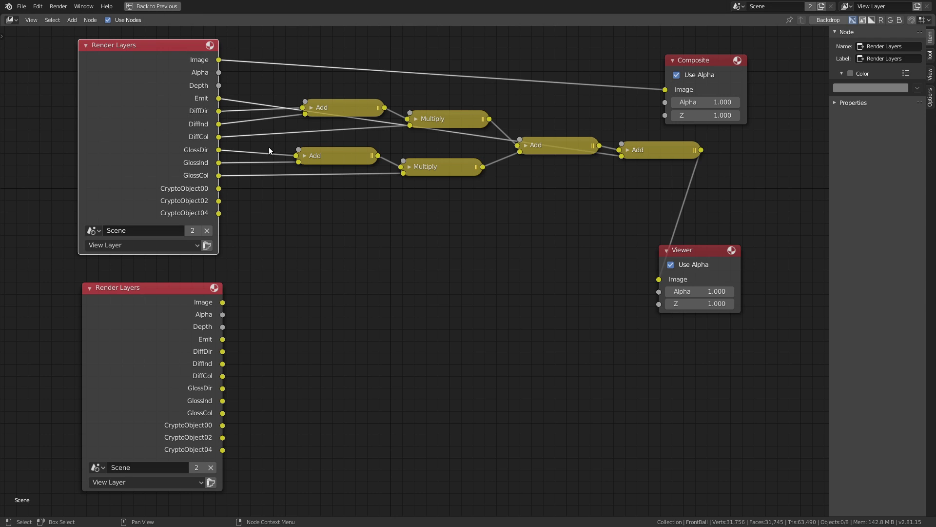
right_click(272, 152)
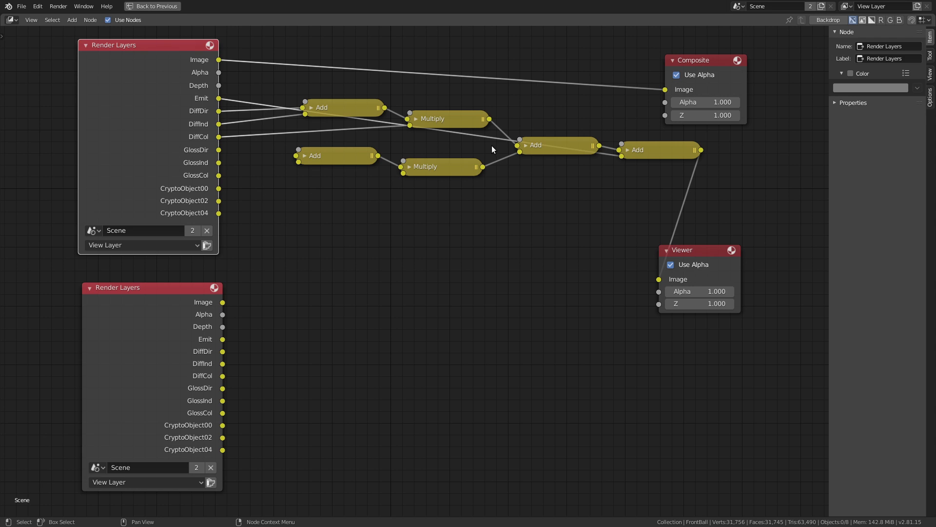
right_click(499, 156)
Move the gloss Add and Multiply nodes down below the diffuse chain.
click(451, 193)
click(326, 168)
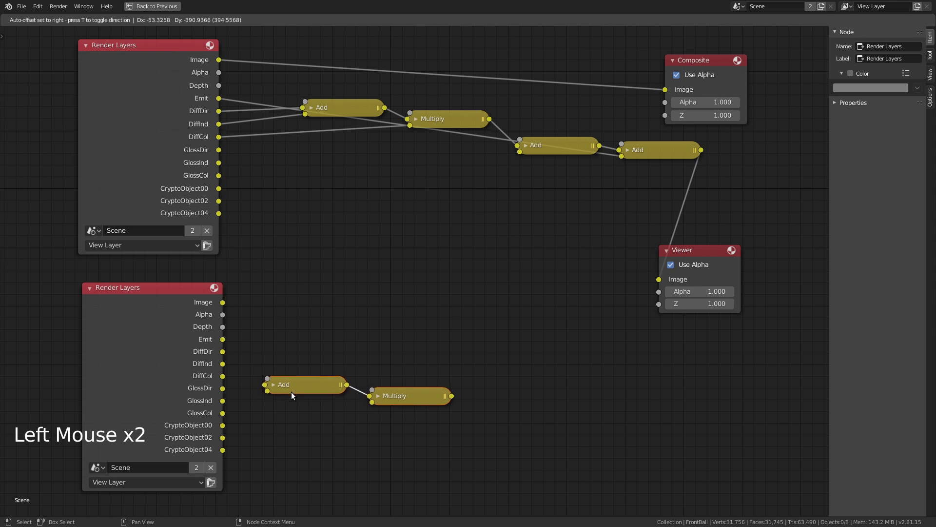
click(285, 417)
click(234, 394)
click(227, 405)
click(268, 415)
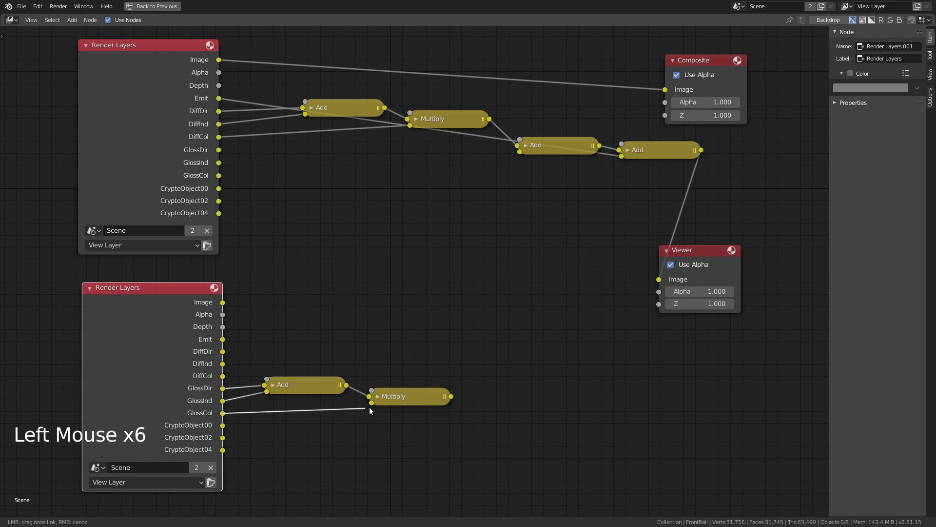
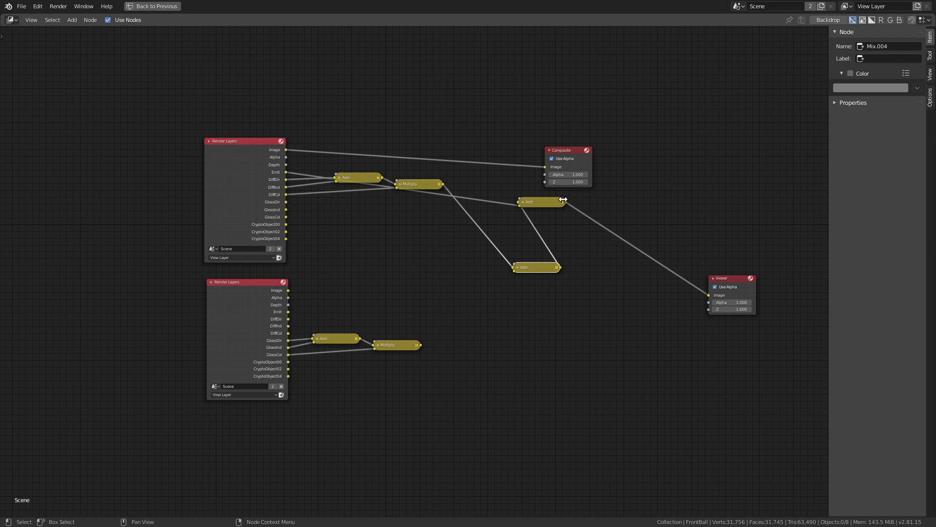
Duplicate the second Render Layers node that feeds the gloss Add and Multiply nodes.
middle_click(304, 222)
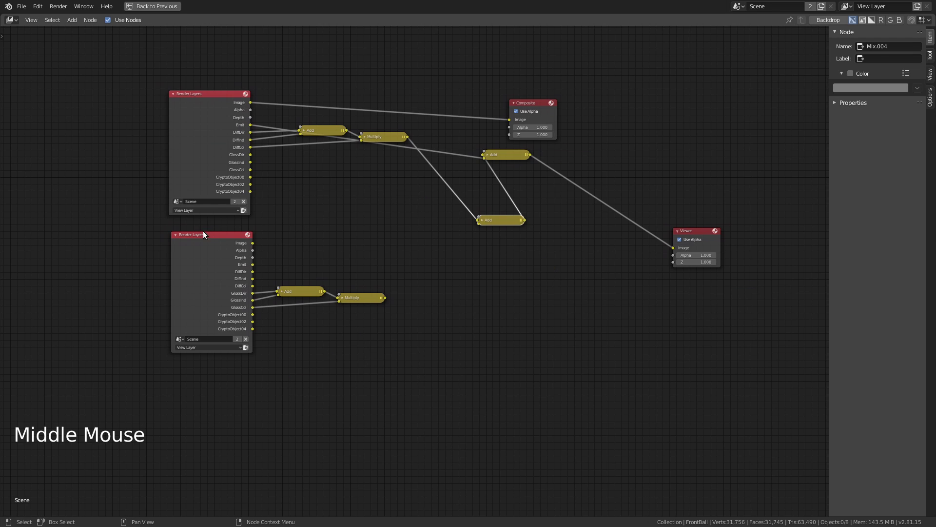
click(205, 239)
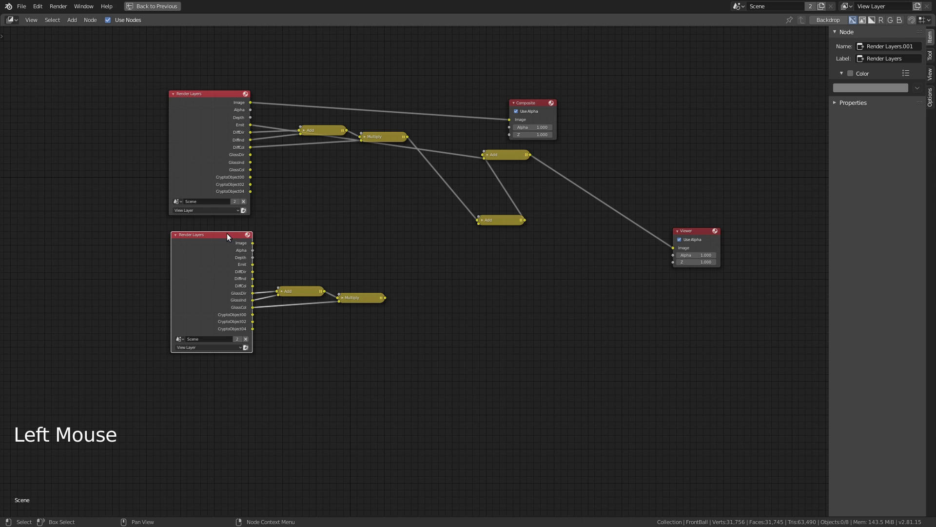
key(shift+d)
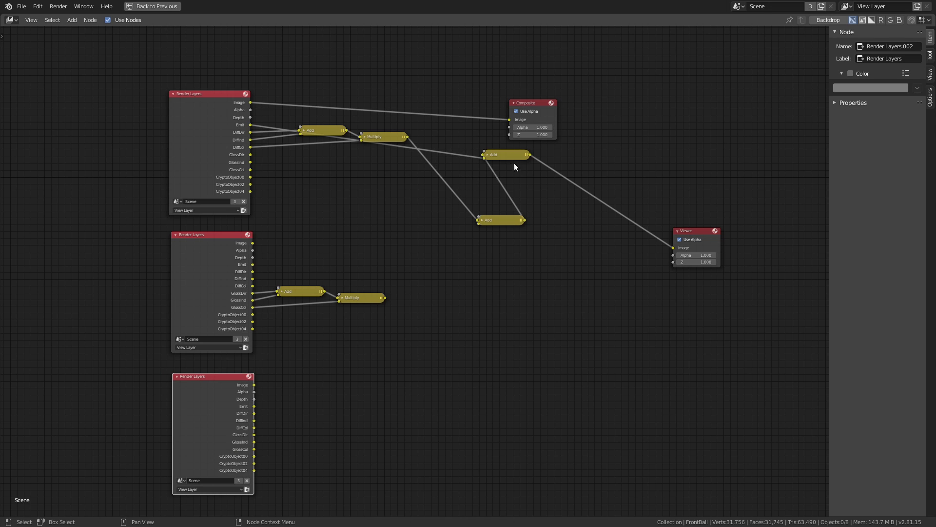
Cut the emission link into the Add node and reframe the node tree view.
right_click(458, 146)
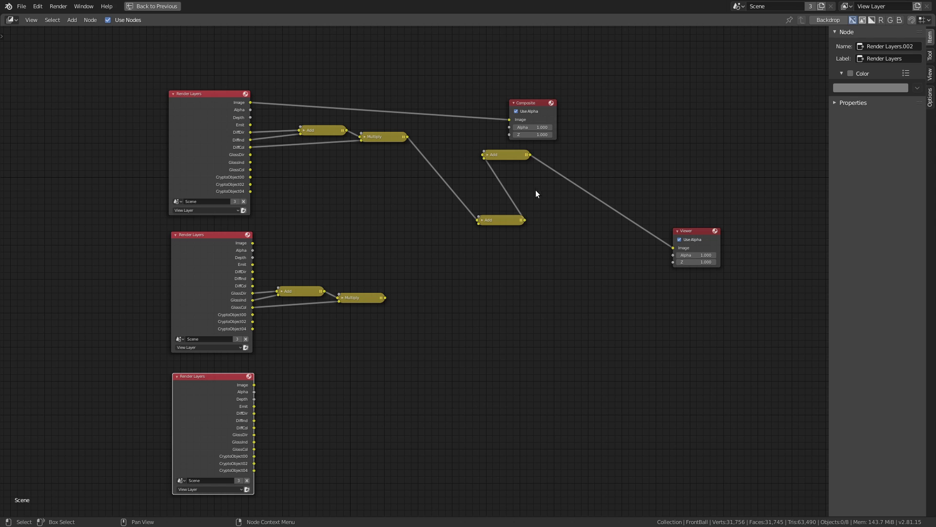
middle_click(567, 220)
middle_click(240, 134)
click(125, 101)
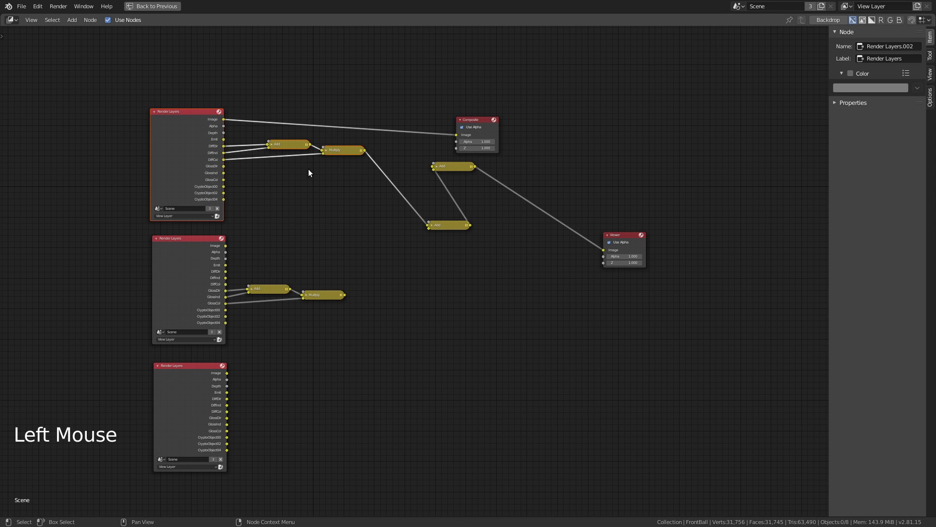
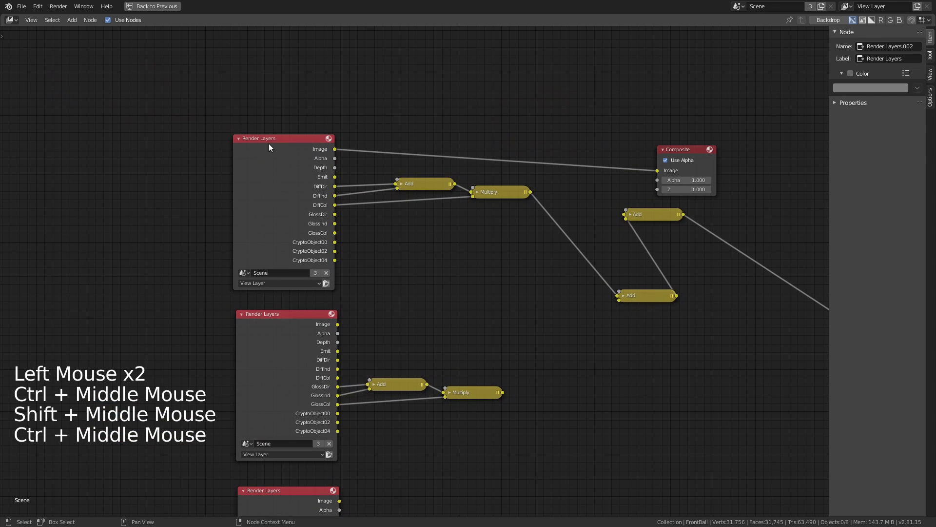
Wrap the diffuse pass nodes in a frame and label it Diffuse.
click(192, 113)
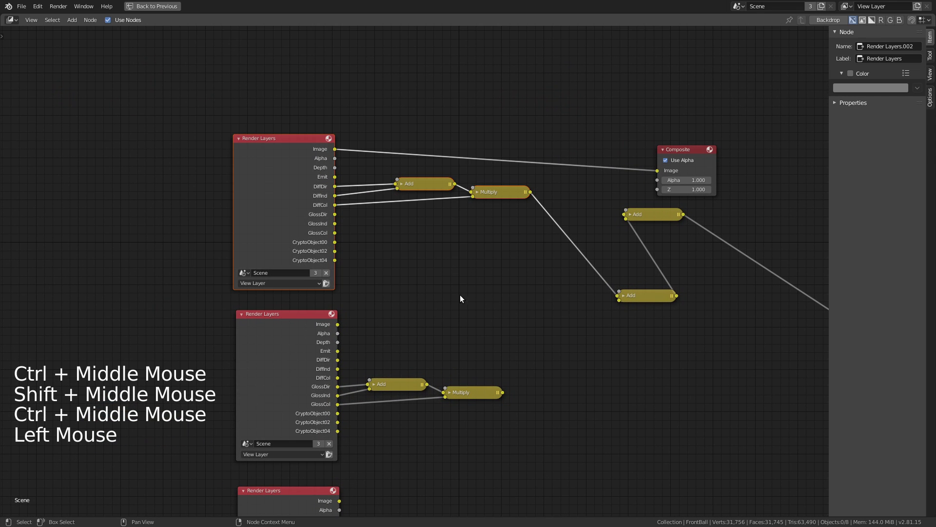
key(ctrl+j)
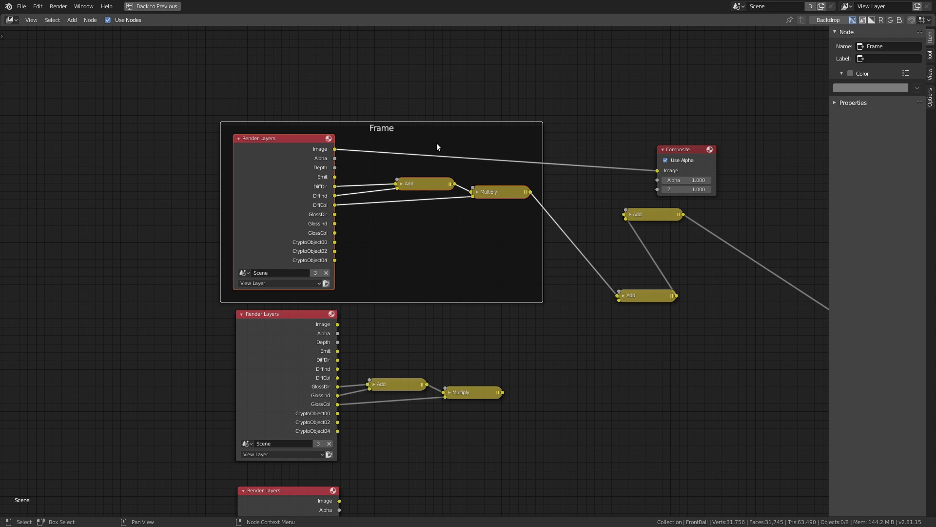
key(F2)
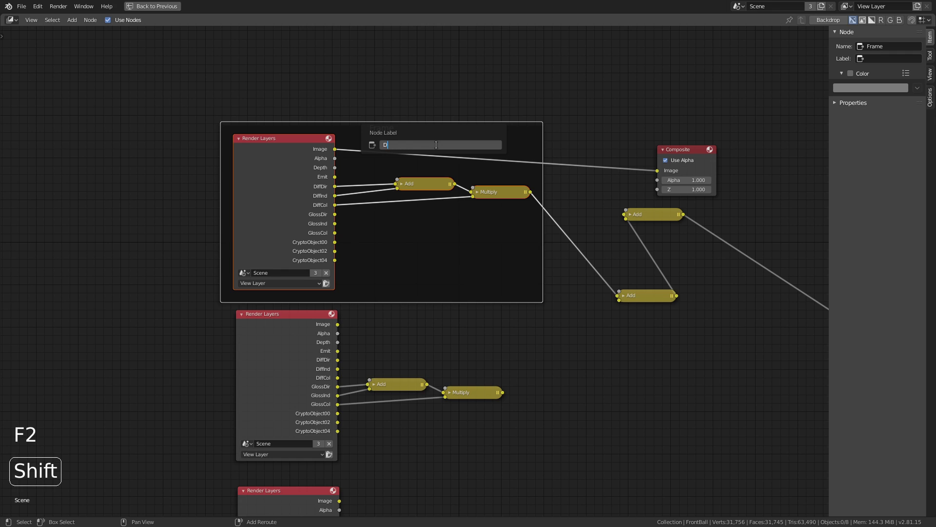
key(f)
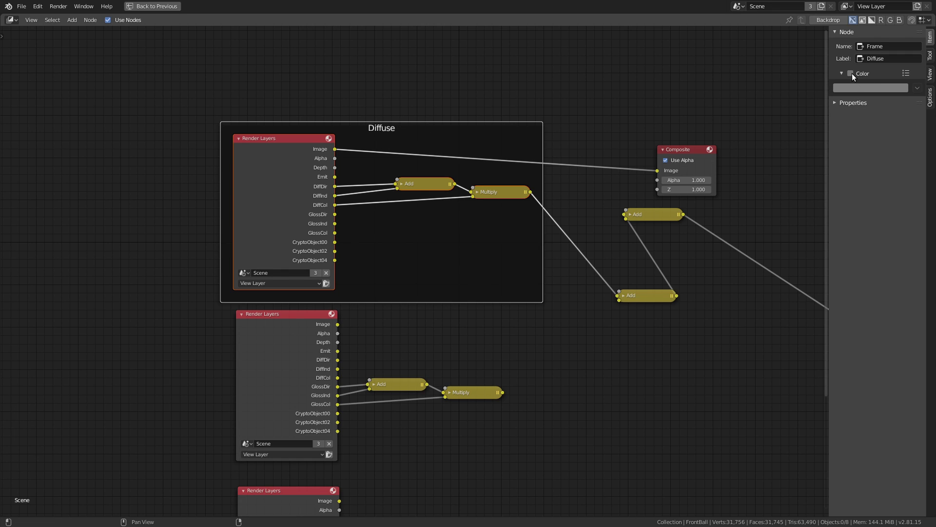
Give the Diffuse frame a custom blue colour and move it into place.
click(854, 78)
click(866, 94)
click(871, 92)
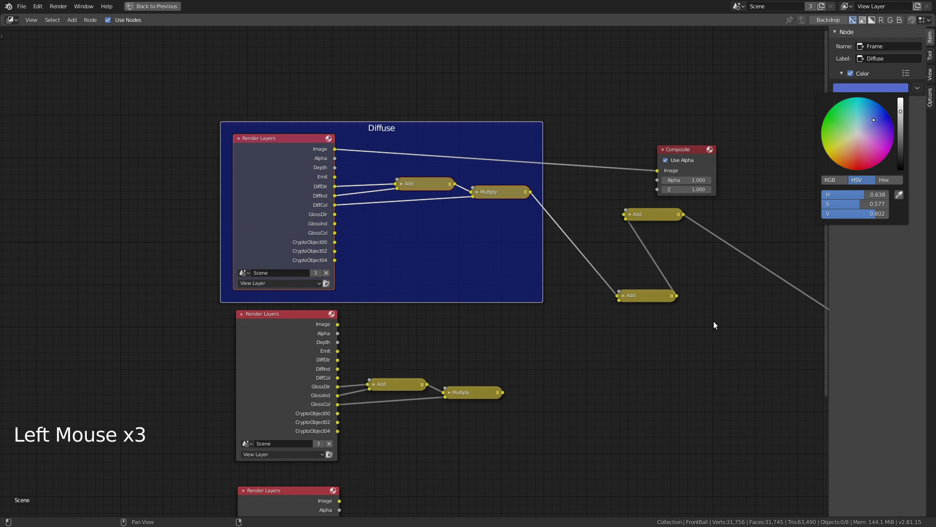
click(566, 364)
click(460, 130)
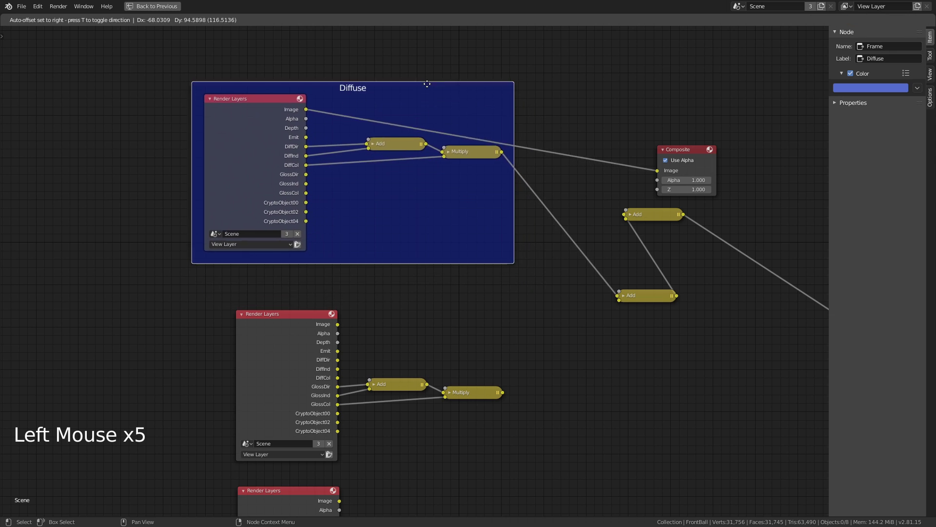
click(405, 116)
click(467, 130)
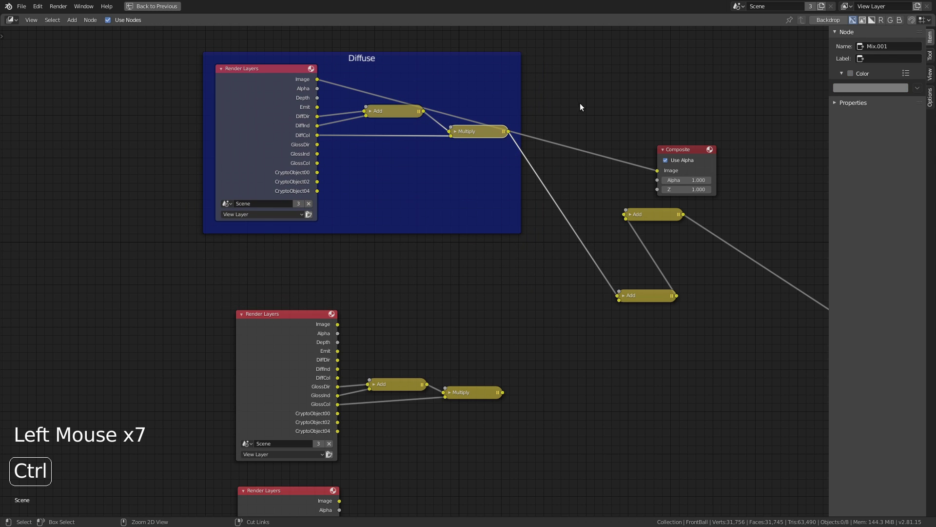
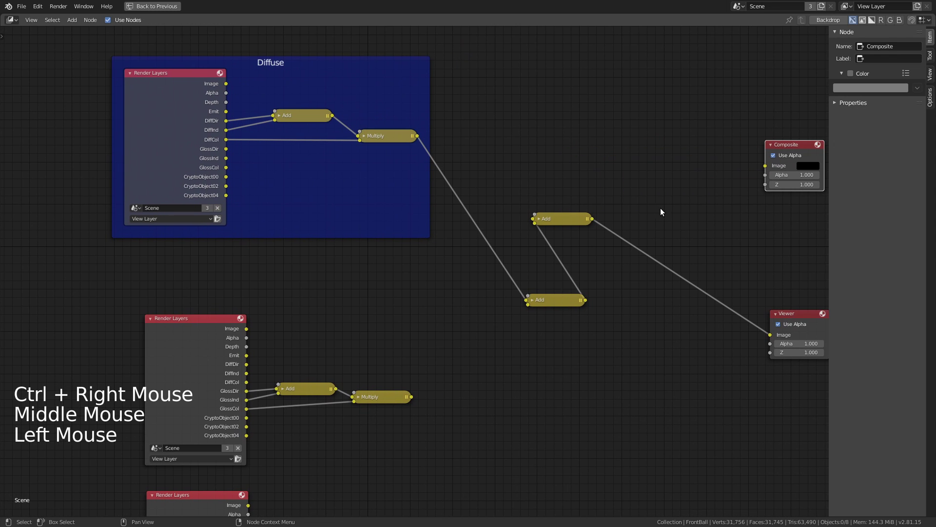
Wrap the glossy pass nodes in a new frame and label it Glossy.
middle_click(264, 283)
click(157, 238)
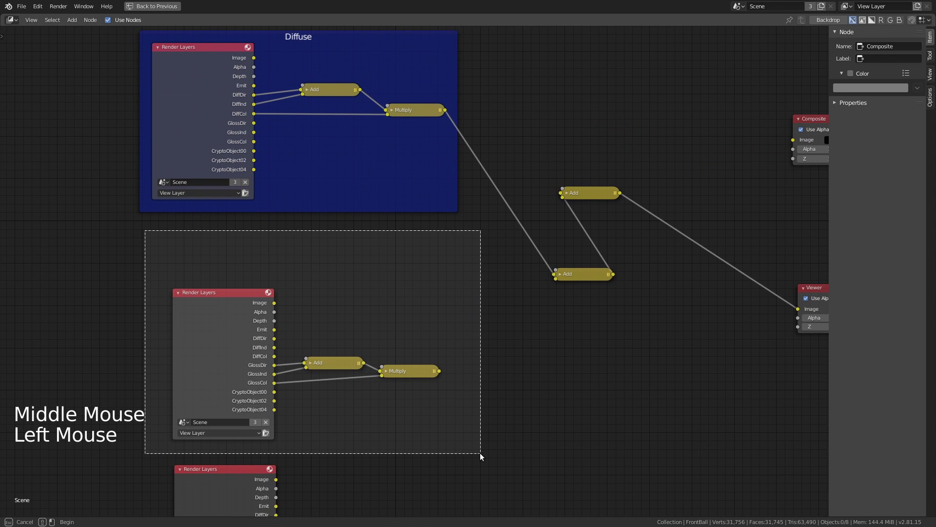
key(ctrl+j)
key(F2)
key(s)
Give the Glossy frame a custom magenta colour.
click(857, 77)
click(868, 92)
click(538, 375)
click(429, 340)
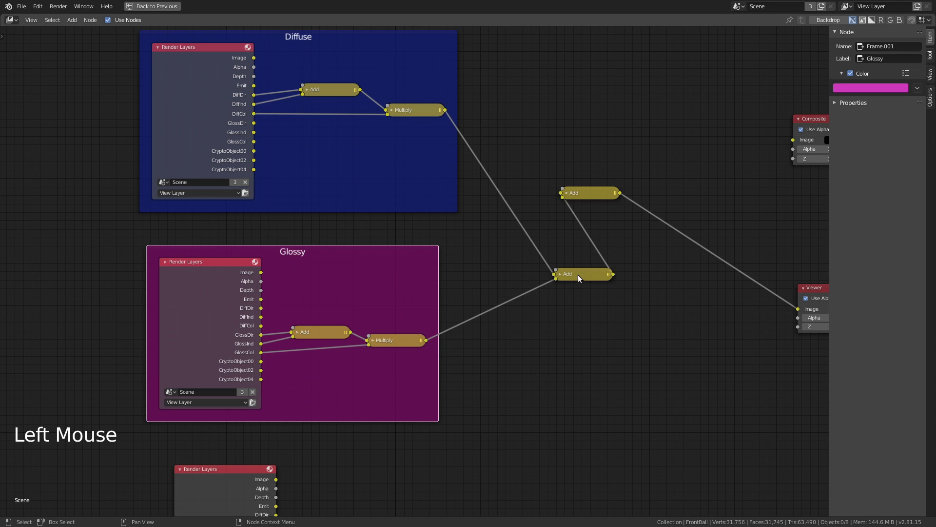
Reposition the final Add node and link its result to the Composite output.
click(583, 274)
middle_click(651, 281)
click(548, 110)
double_click(683, 189)
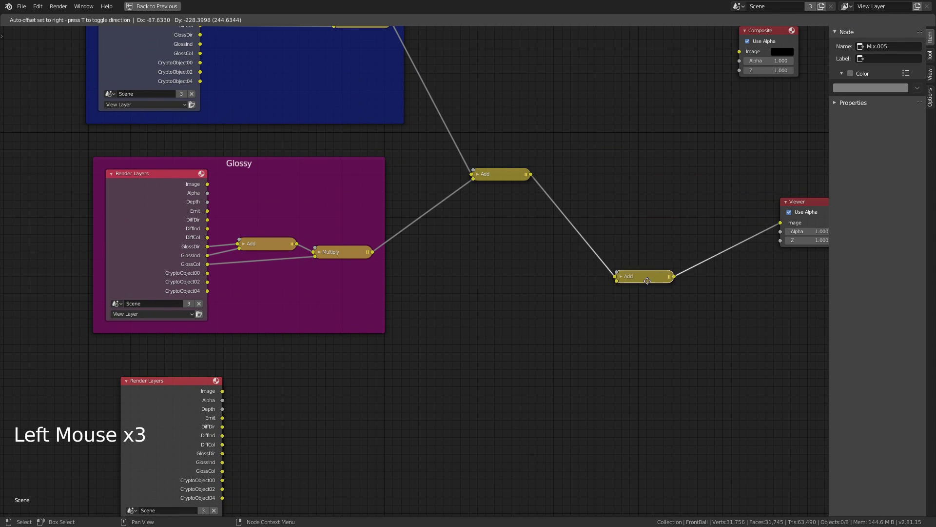
click(227, 420)
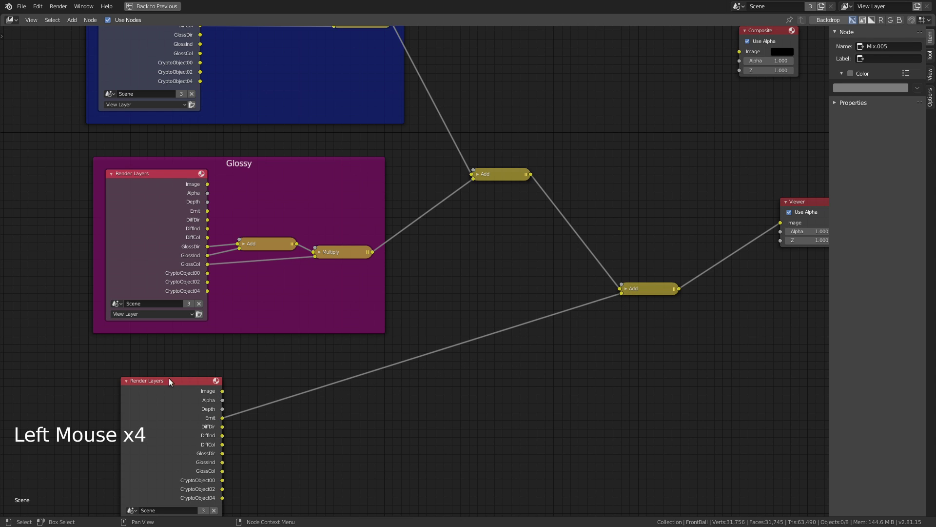
click(169, 381)
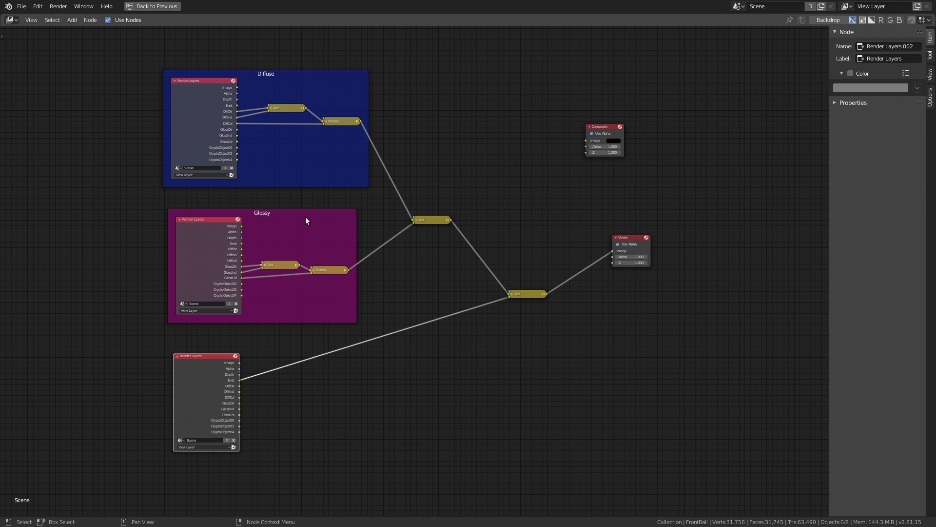
click(550, 296)
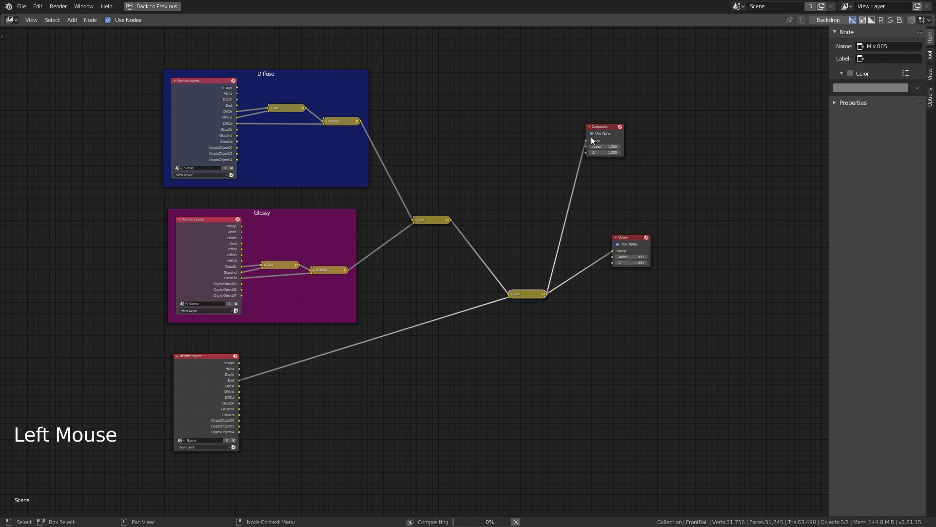
click(604, 129)
click(637, 246)
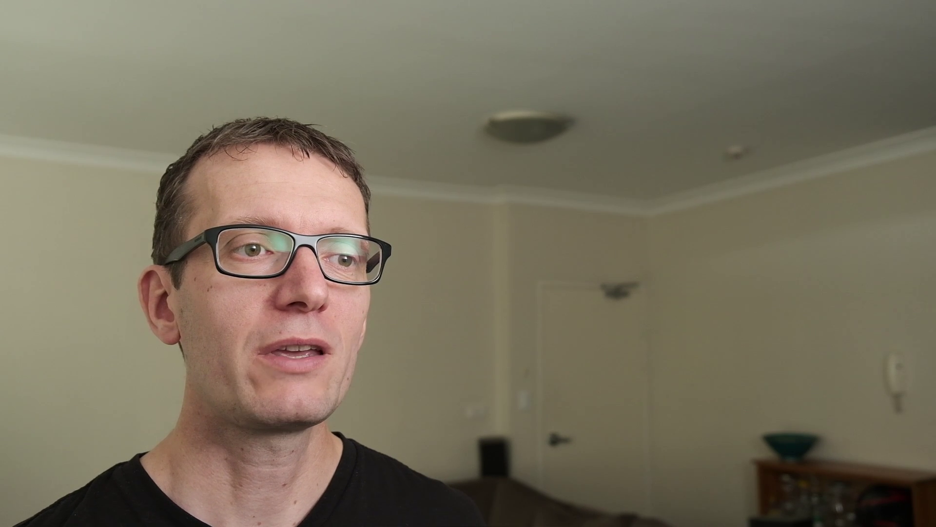
key(ctrl+space)
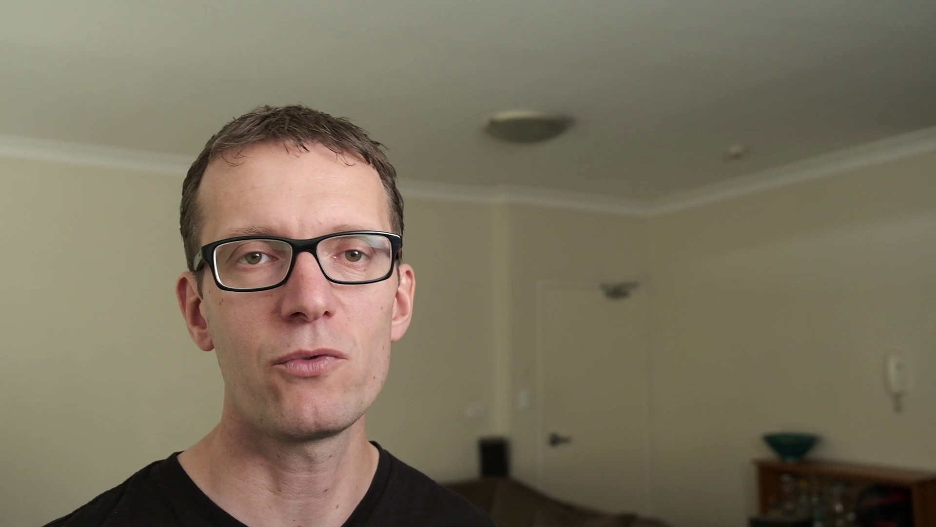
Preview the diffuse colour pass alone in the Viewer node.
middle_click(572, 178)
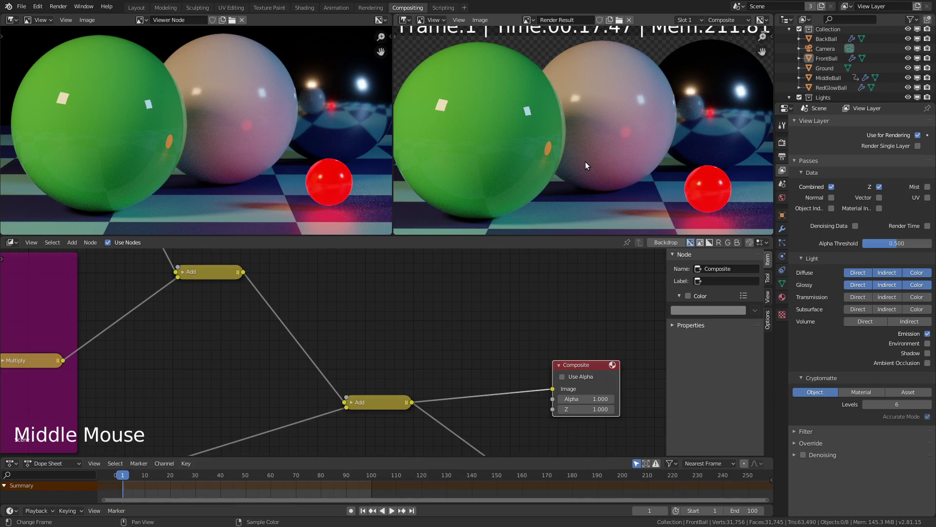
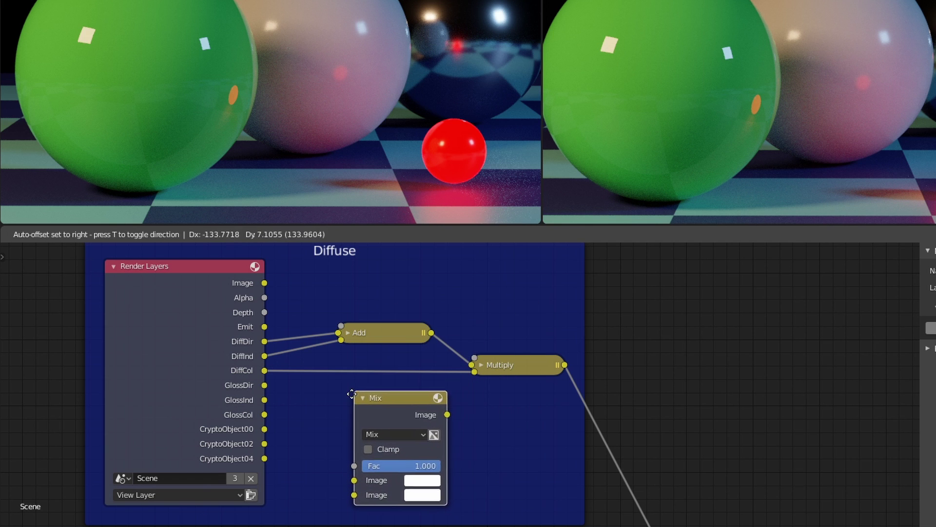
click(384, 411)
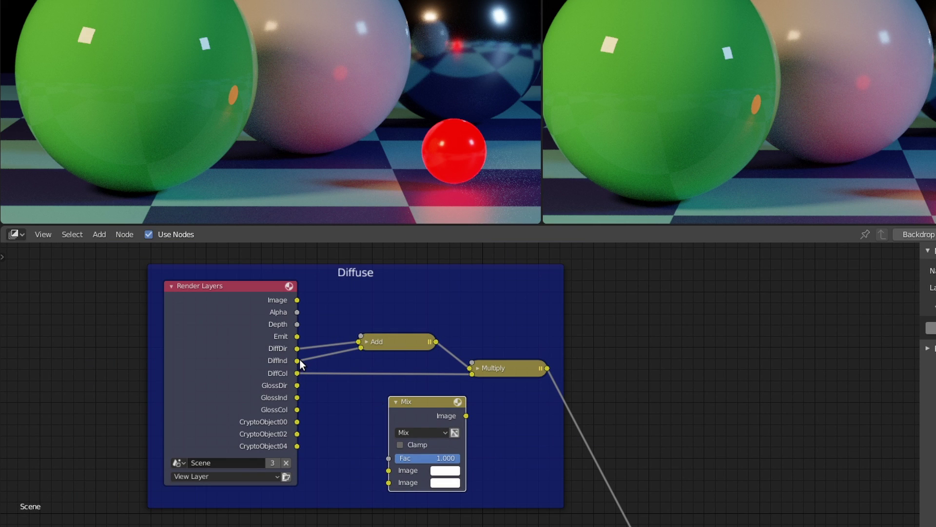
click(302, 363)
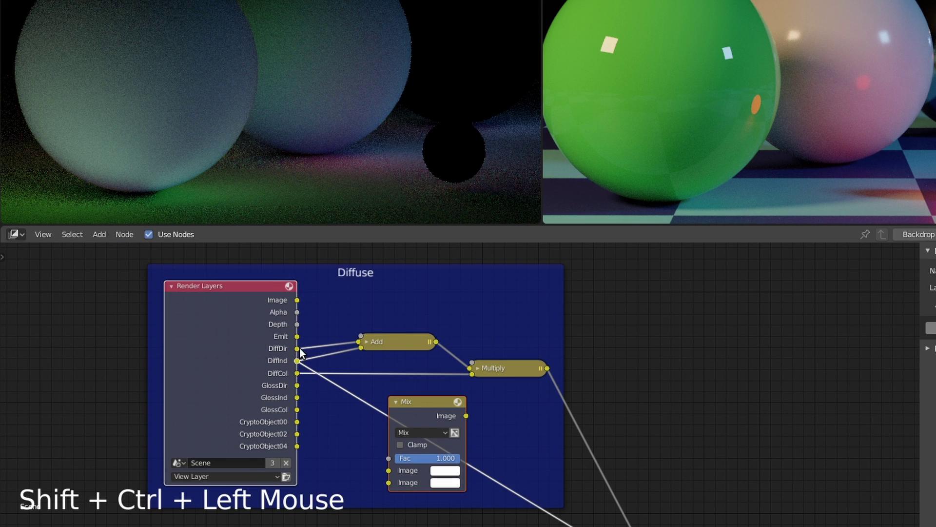
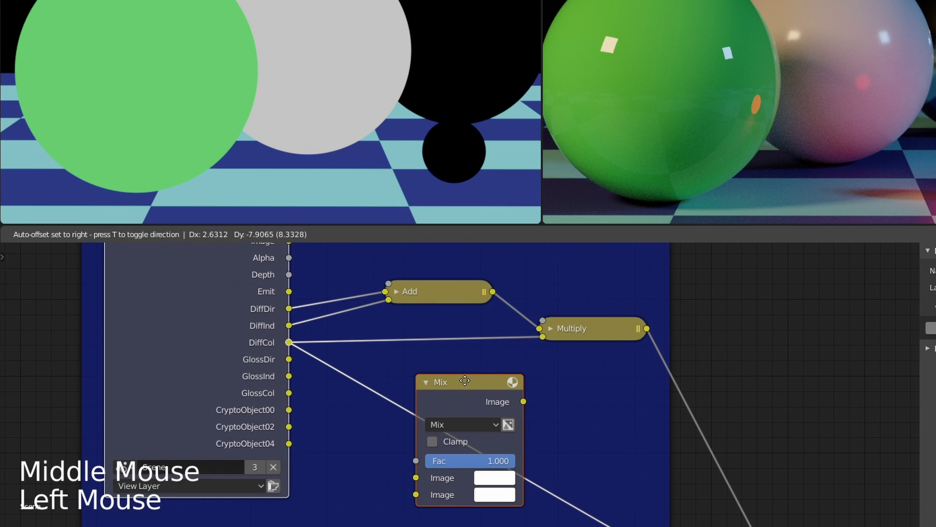
Insert the Mix node on the DiffCol link into Multiply and list its blending modes.
click(534, 357)
click(477, 384)
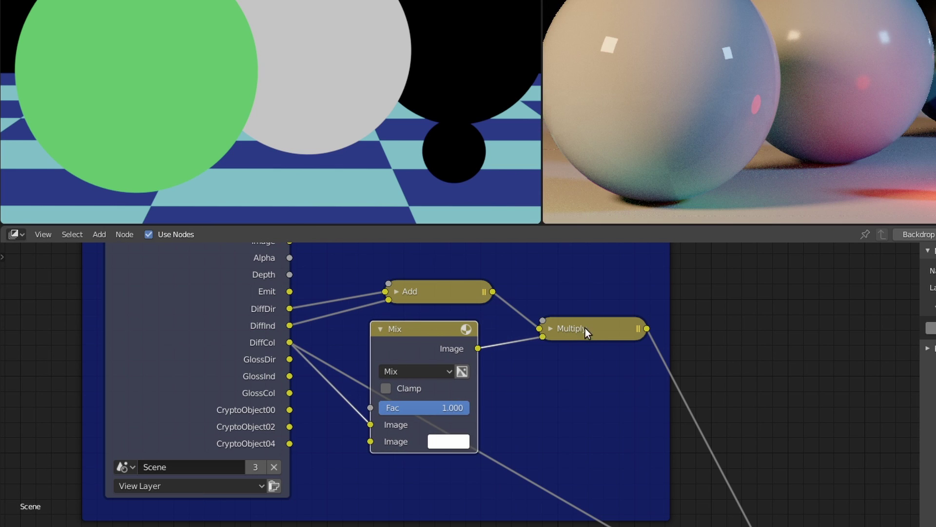
click(423, 375)
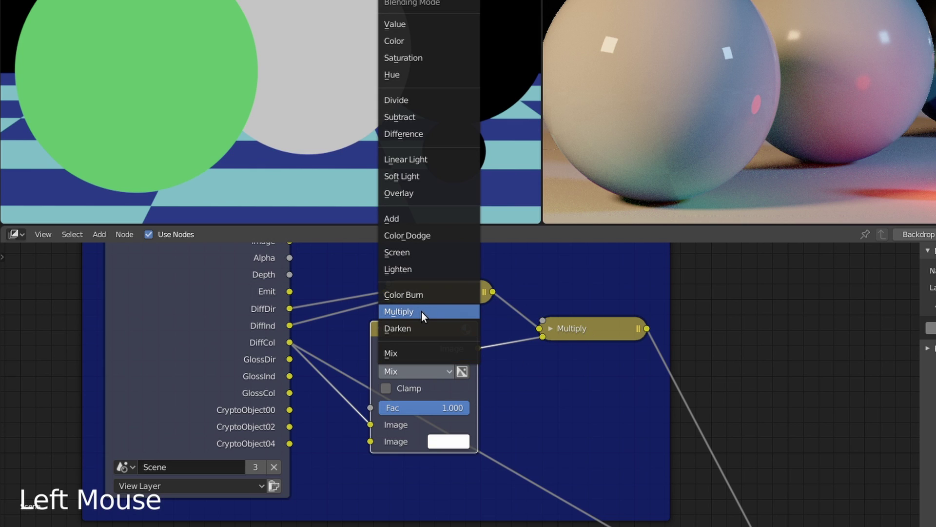
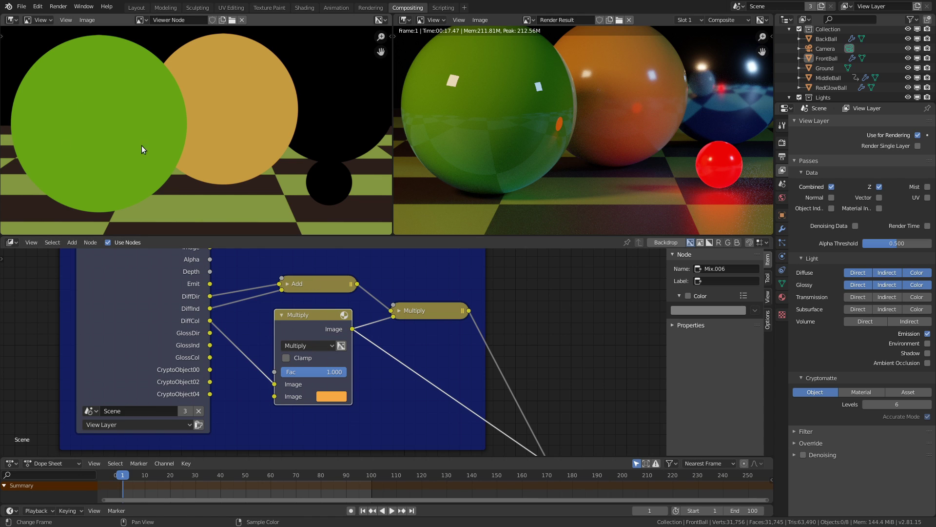
Preview the unmodified diffuse colour pass in the Viewer node.
click(213, 324)
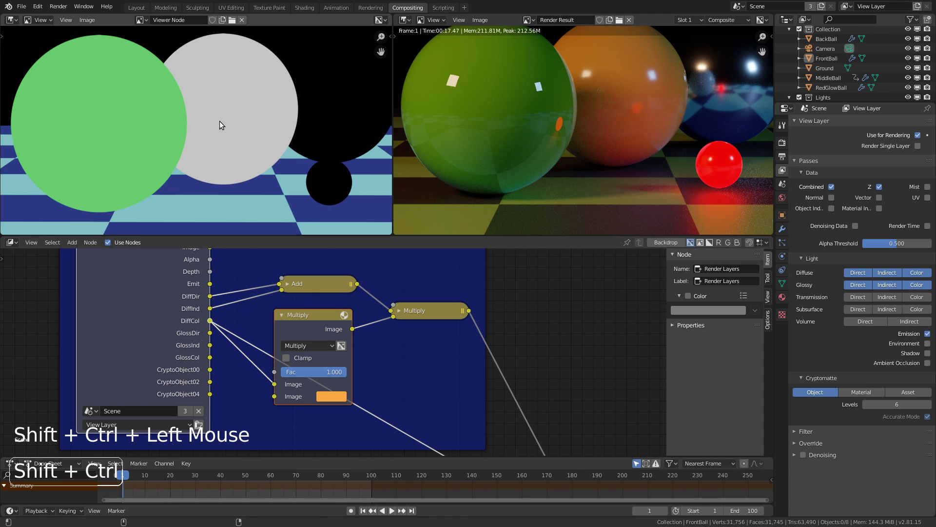
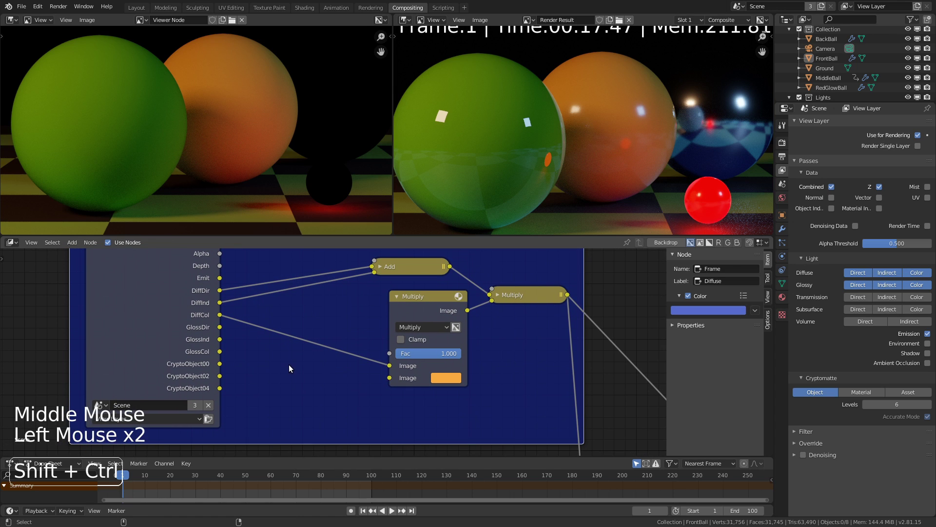
Maximize the node editor and frame the Cryptomatte node inside the Diffuse frame.
key(ctrl+shift+a)
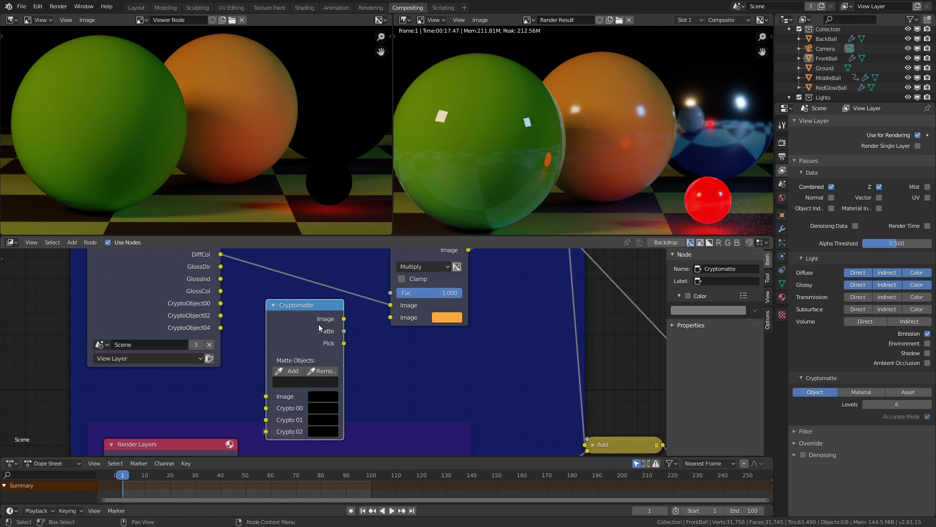
key(ctrl+space)
middle_click(460, 365)
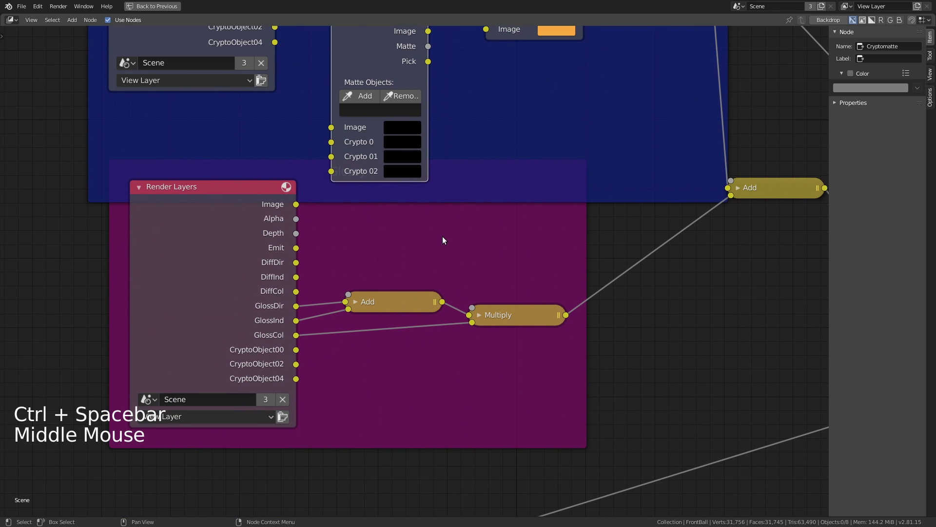
middle_click(464, 266)
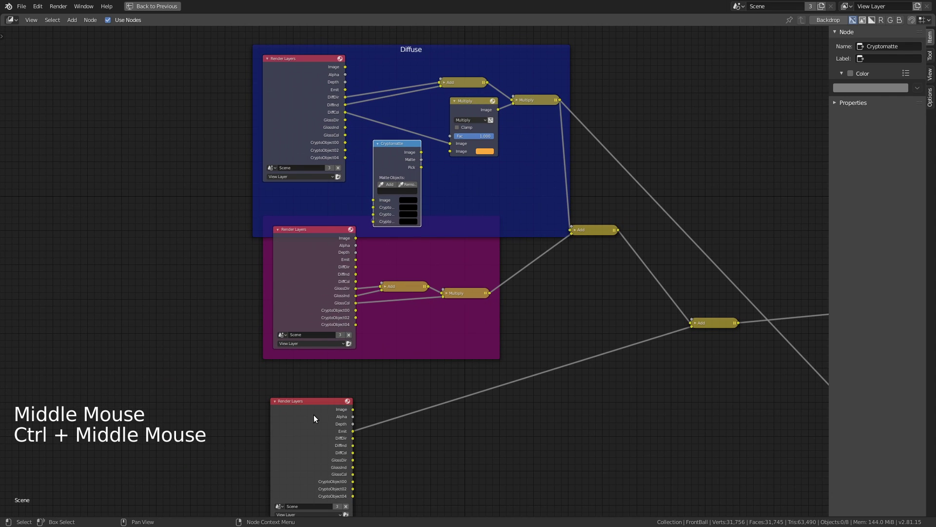
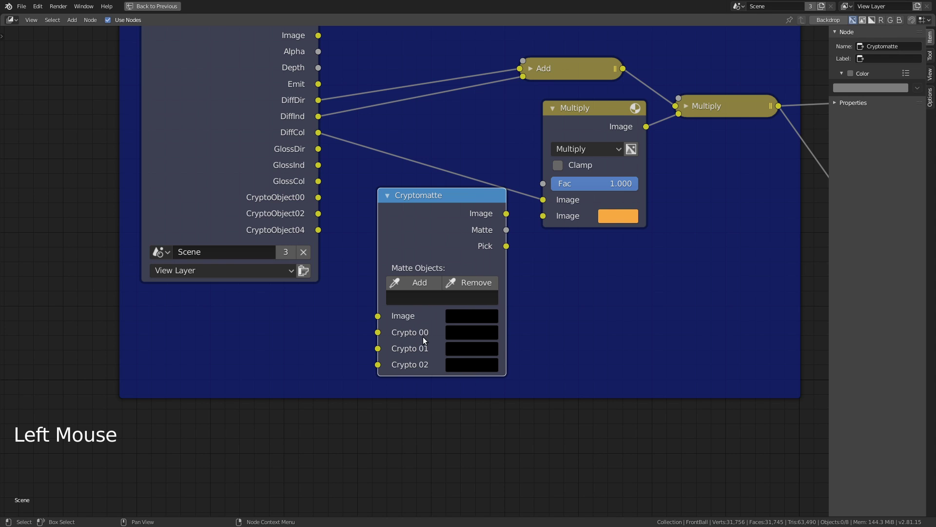
Feed CryptoObject00, 02 and 04 passes into the Cryptomatte Crypto 00, 01 and 02 inputs.
click(323, 200)
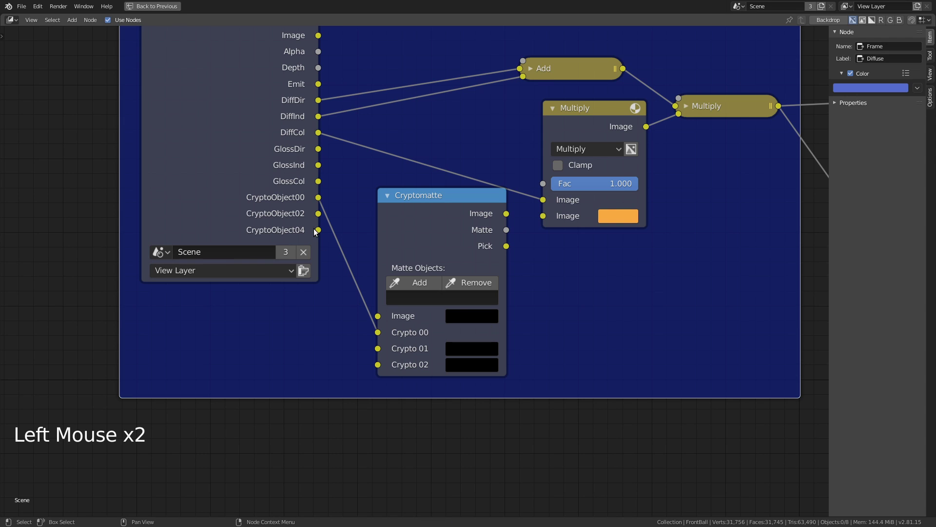
click(322, 217)
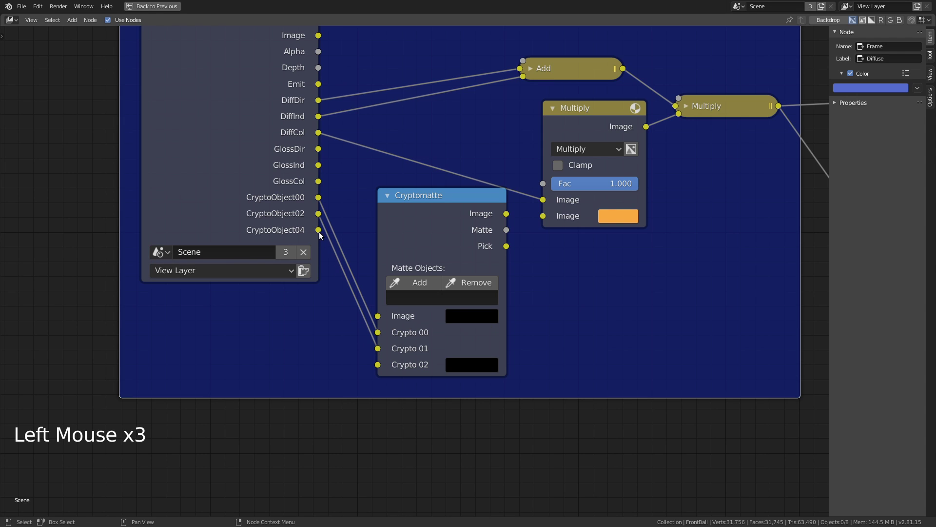
click(321, 230)
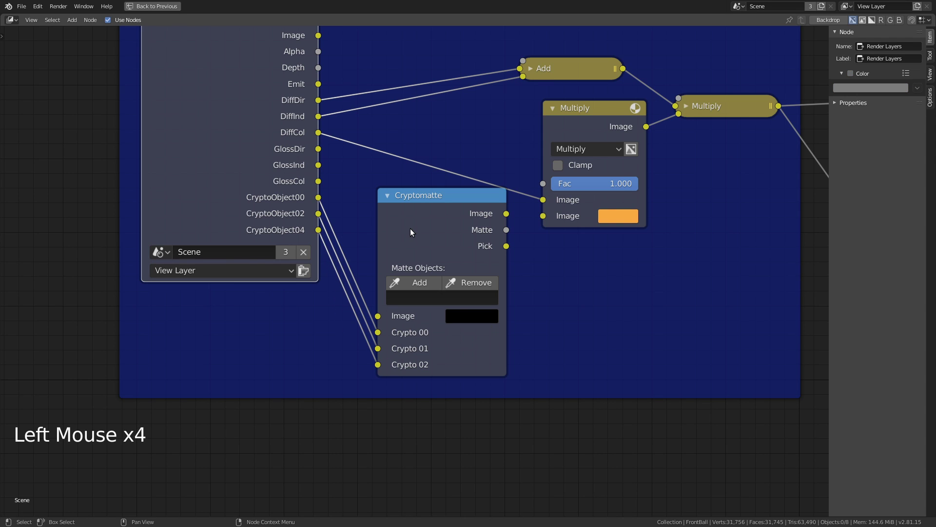
Feed the Render Layers image into the Cryptomatte Image input and select the node.
middle_click(381, 288)
click(381, 287)
click(259, 118)
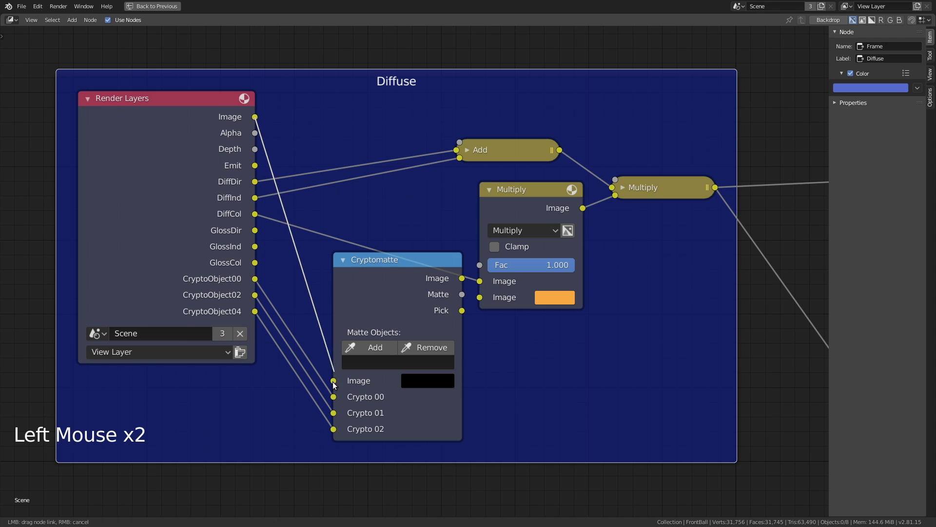
click(367, 271)
Preview the Pick output, eyedrop the middle sphere as a matte object, then view its Matte silhouette.
key(ctrl+space)
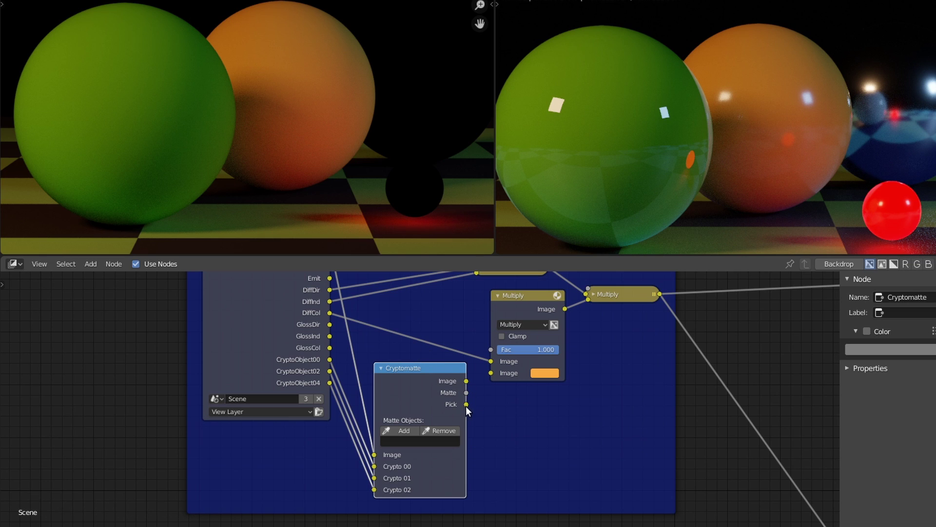
click(469, 408)
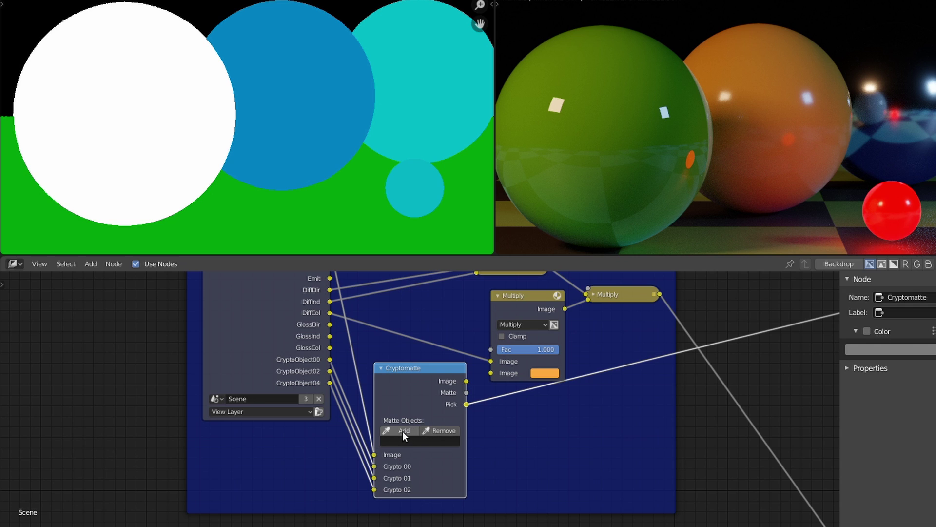
click(405, 434)
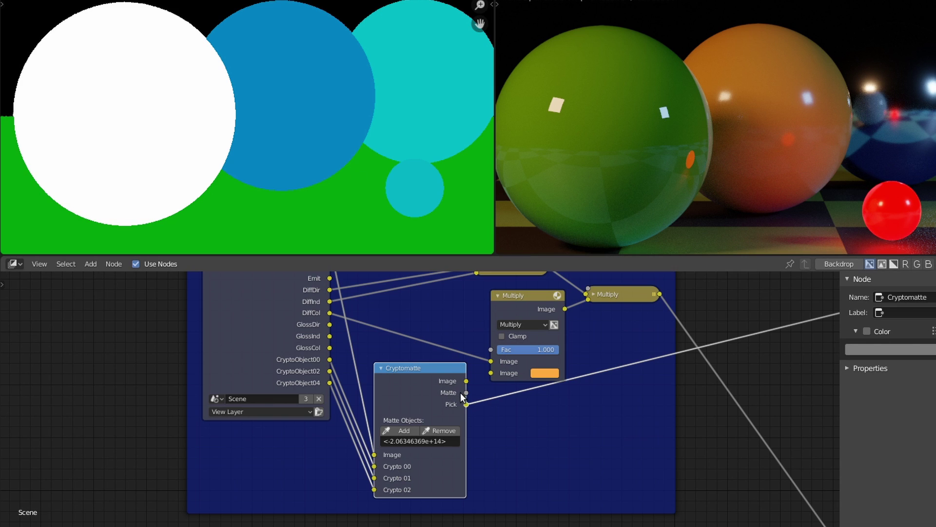
click(470, 396)
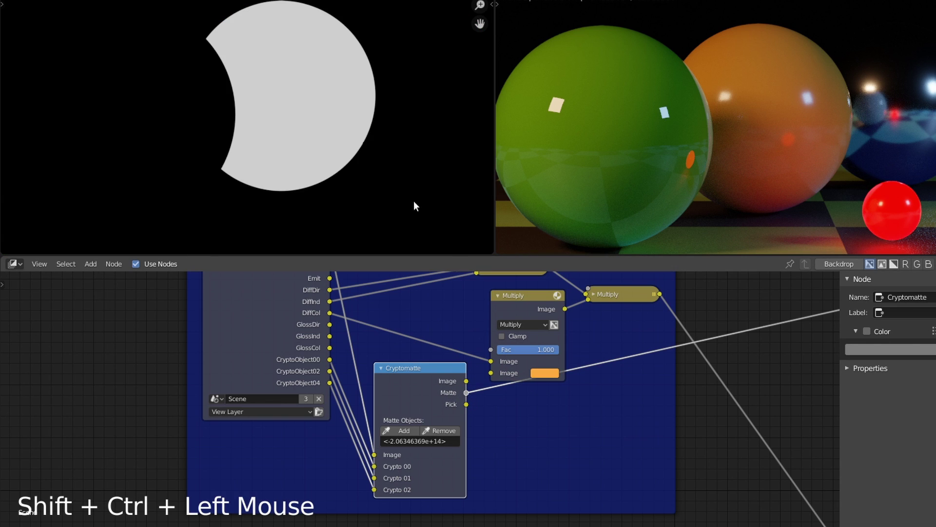
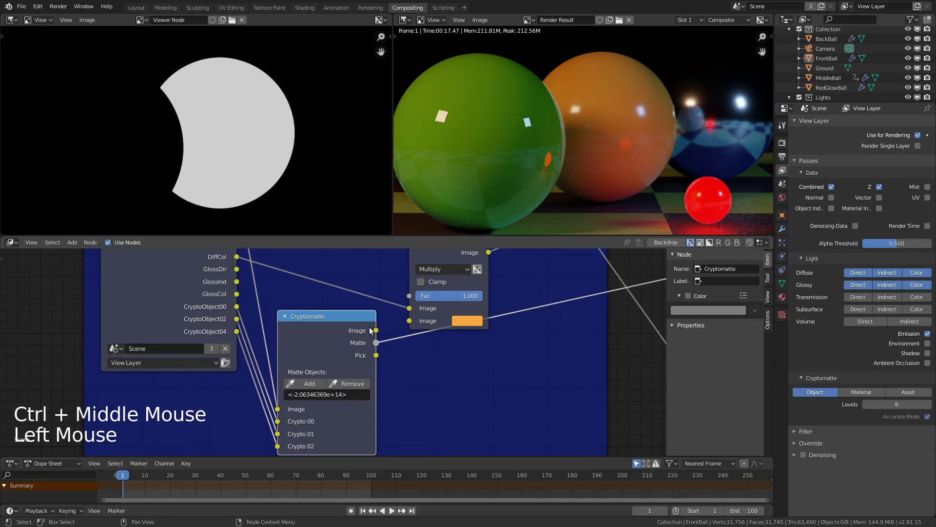
Drive the Multiply node's Fac with the matte so only the middle sphere turns blue, and inspect the render.
click(383, 343)
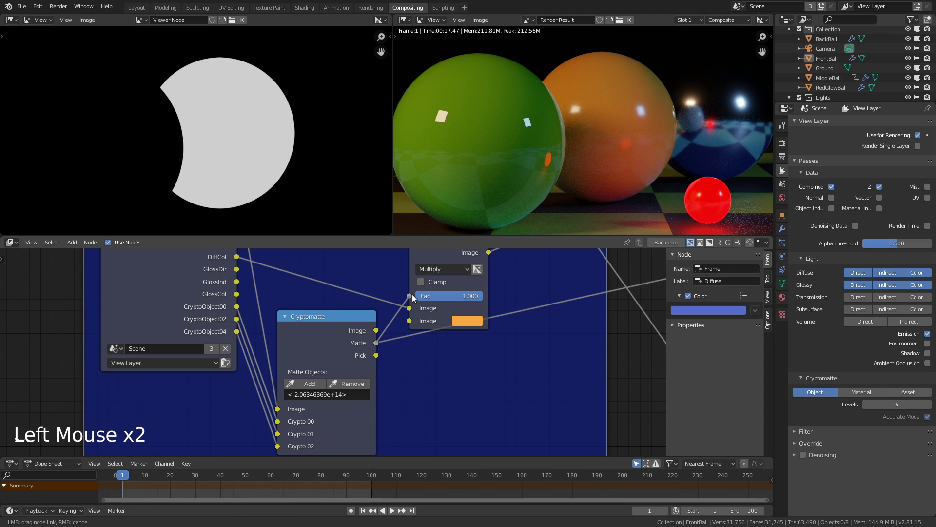
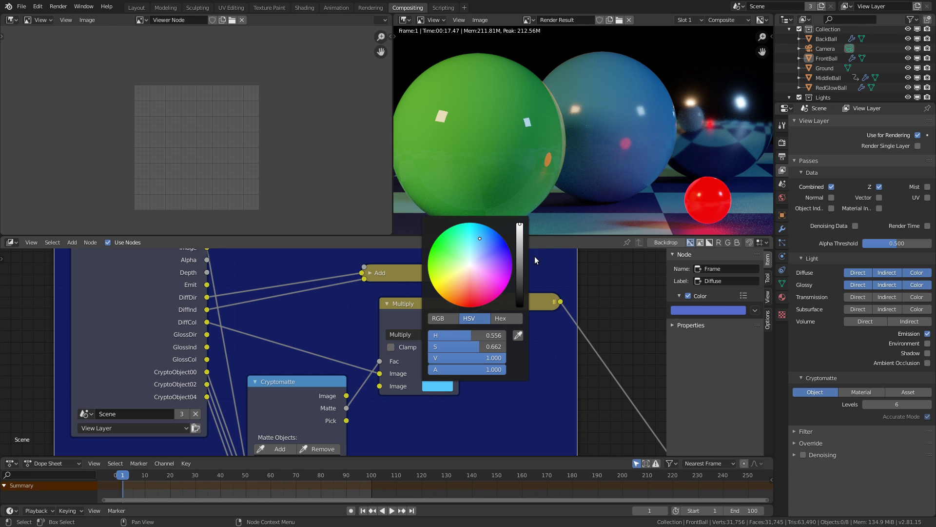
key(ctrl+space)
middle_click(466, 310)
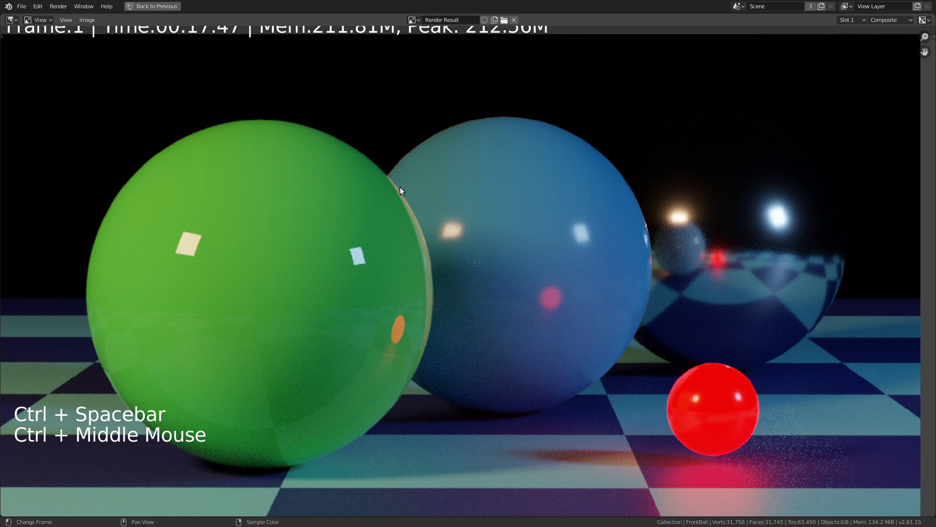
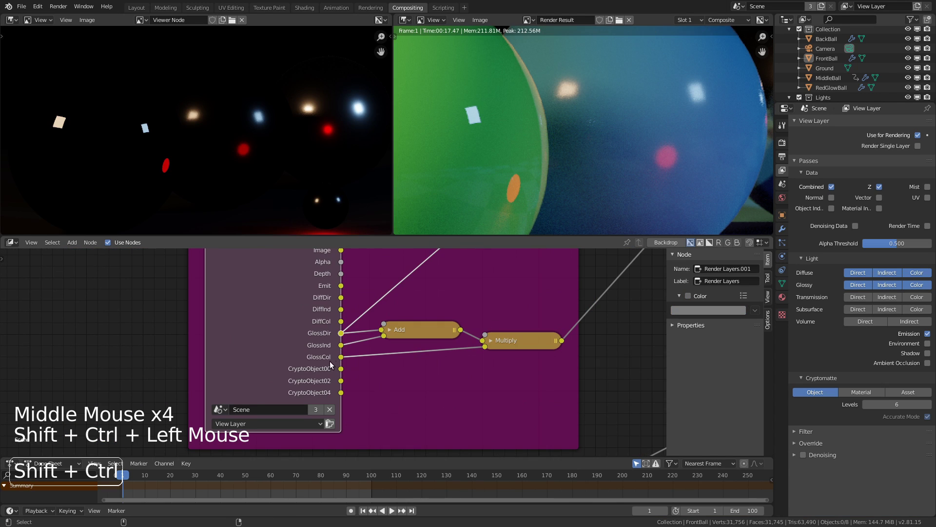
Preview the Glossy frame's Multiply node in the viewer and pan toward the red glowing ball.
click(345, 346)
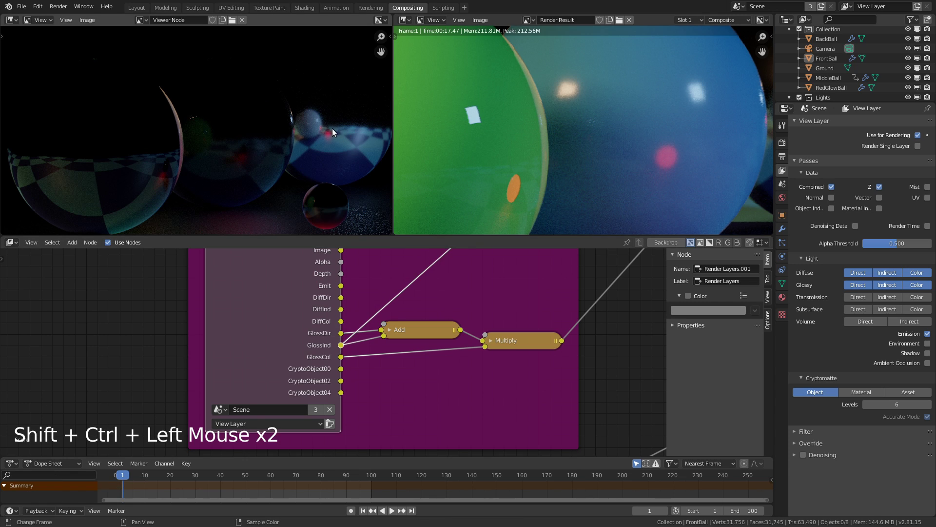
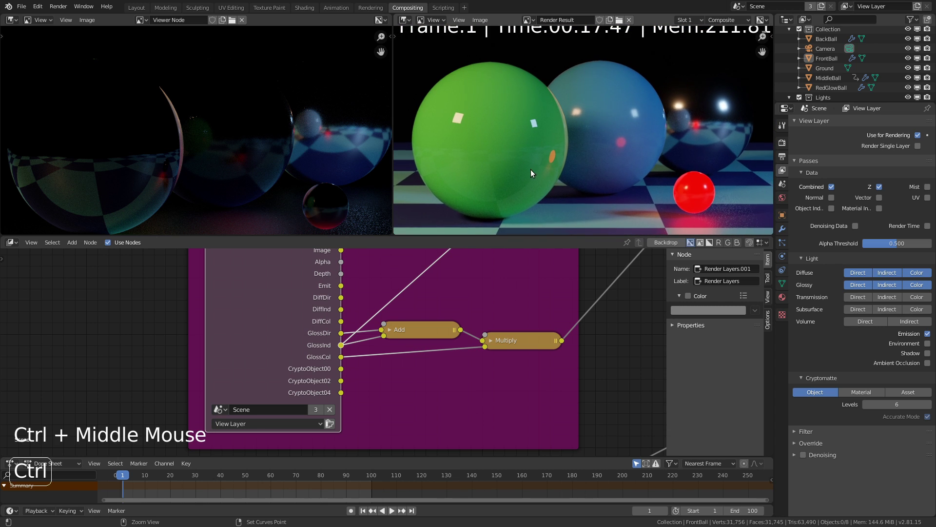
middle_click(678, 188)
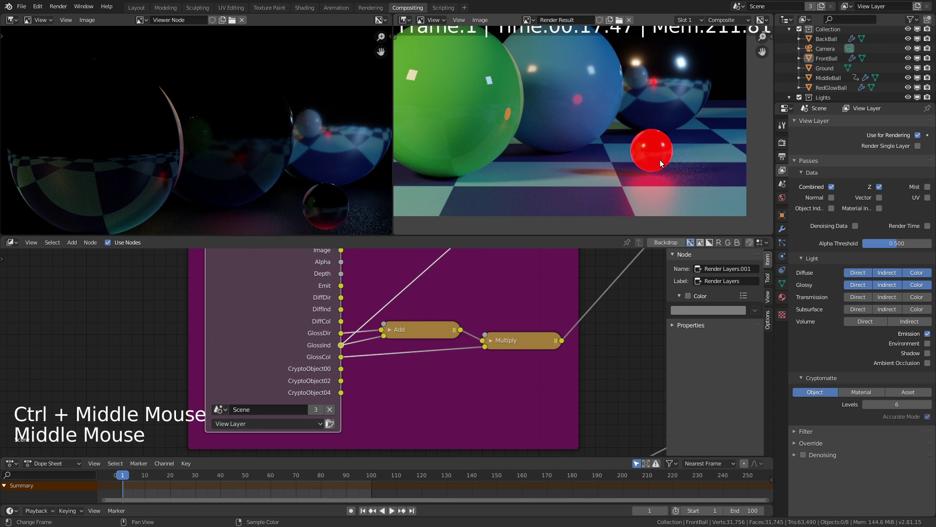
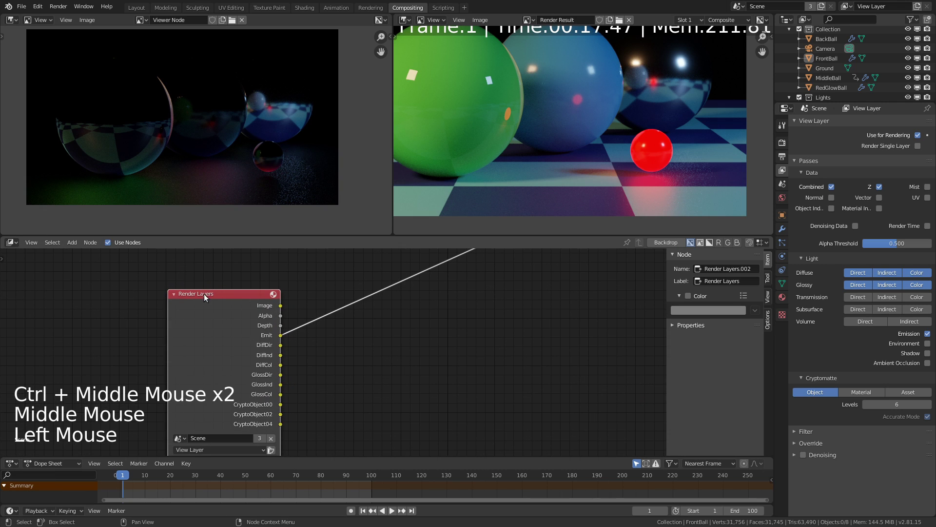
Add a Glare node on the Emit pass and choose Fog Glow as its glare type.
key(ctrl+shift+a)
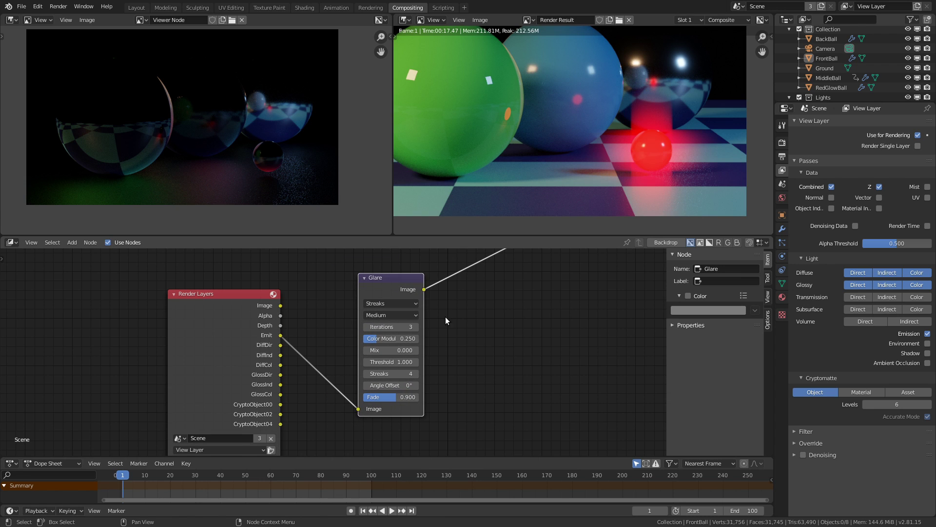
click(392, 306)
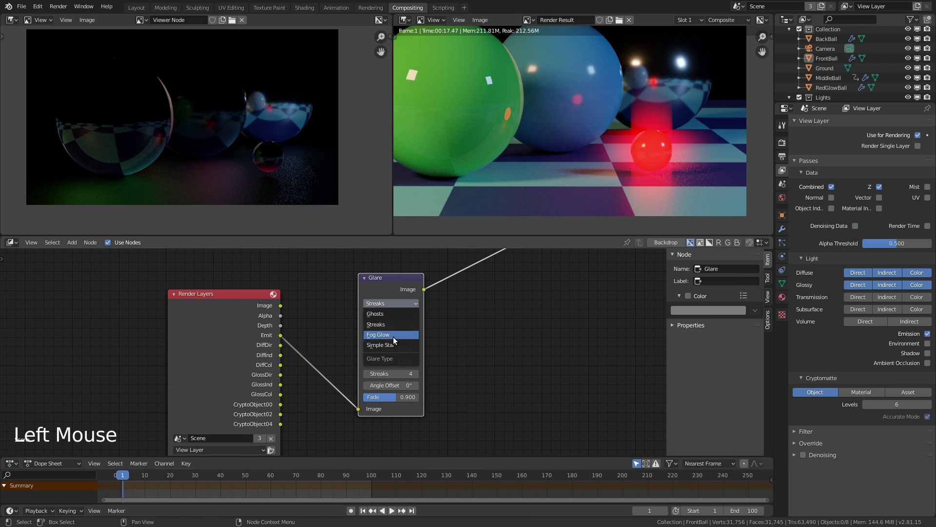